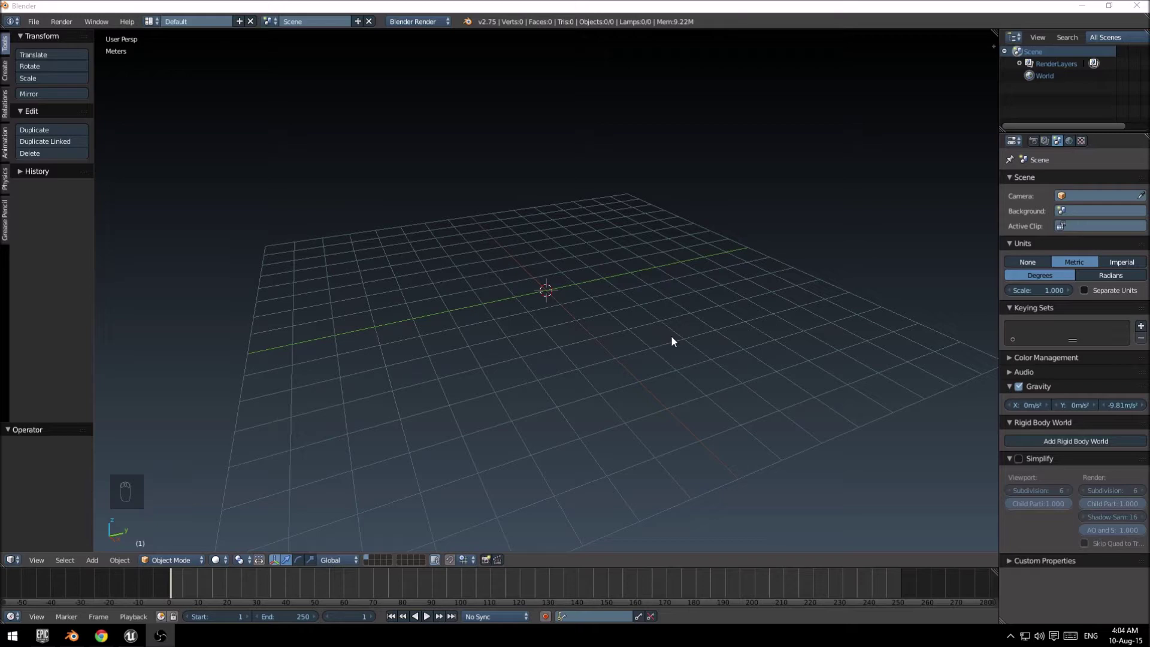
# Step: Orbit and tilt the view around the empty grid before adding anything
pyautogui.middleClick(600, 309)
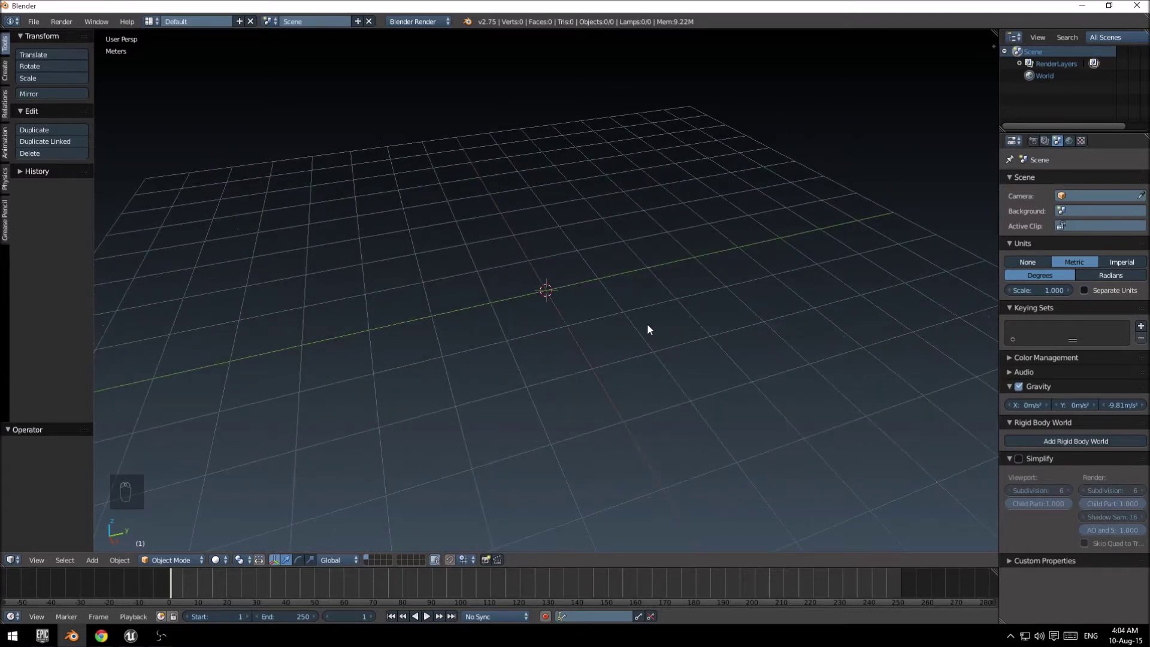
pyautogui.click(550, 308)
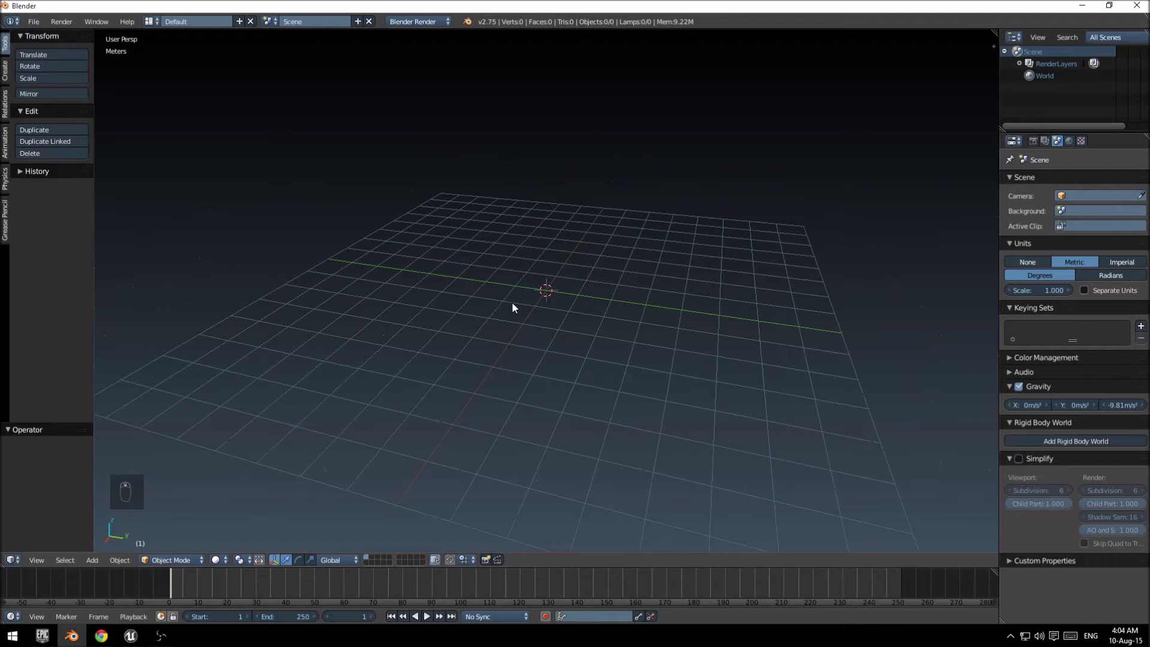
pyautogui.moveTo(517, 308); pyautogui.dragTo(547, 312)
pyautogui.click(548, 313)
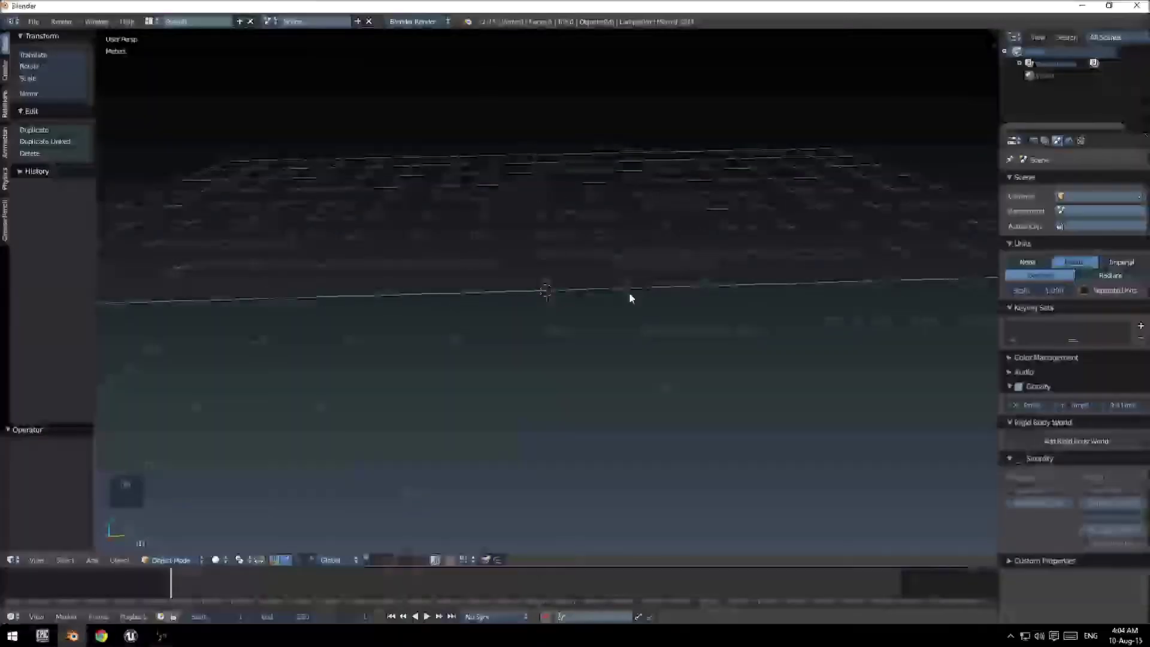
# Step: Add a mesh plane and rotate it 90 degrees in side view so it stands upright
pyautogui.press('shift+a')
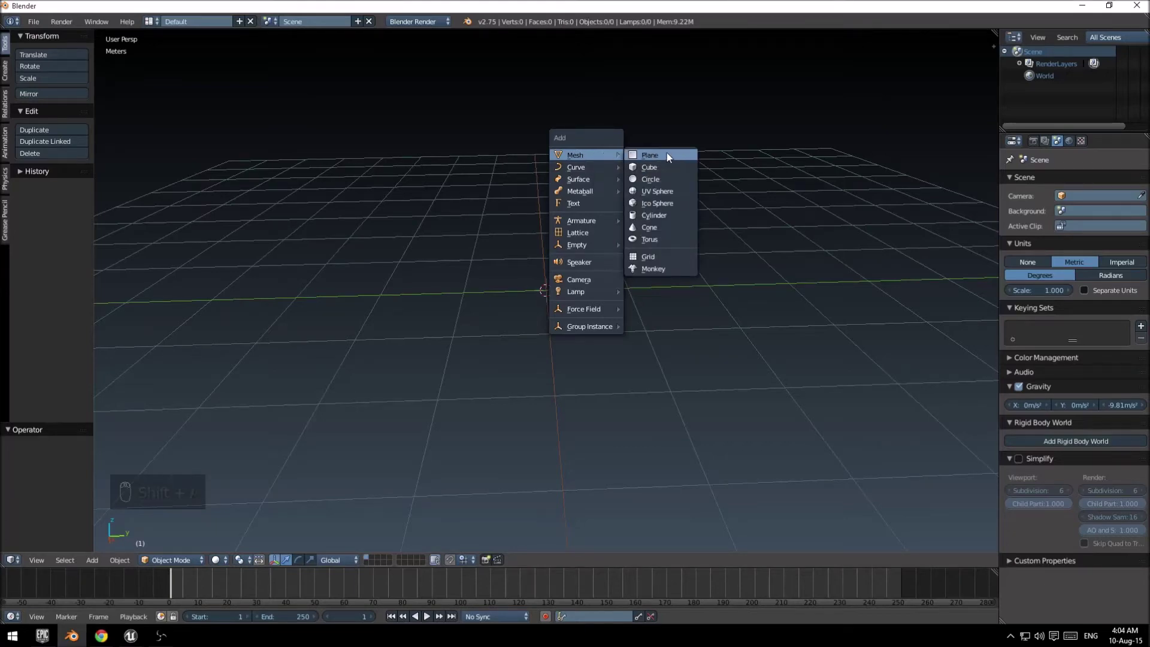
pyautogui.press('KP_3')
pyautogui.press('KP_5')
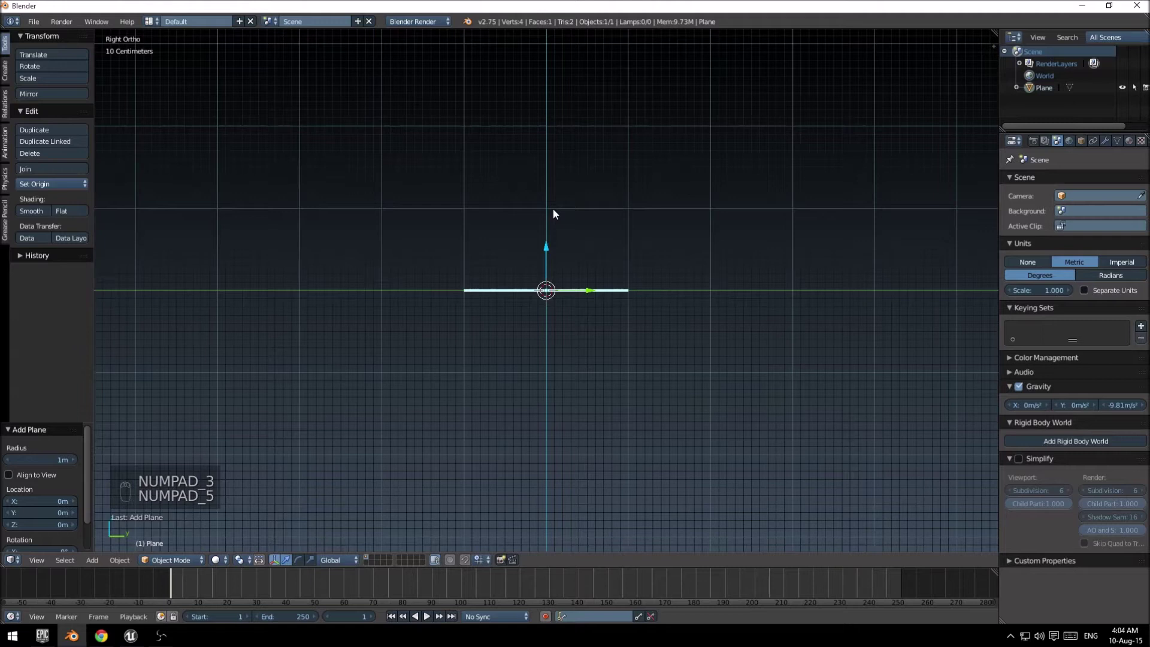
pyautogui.press('r')
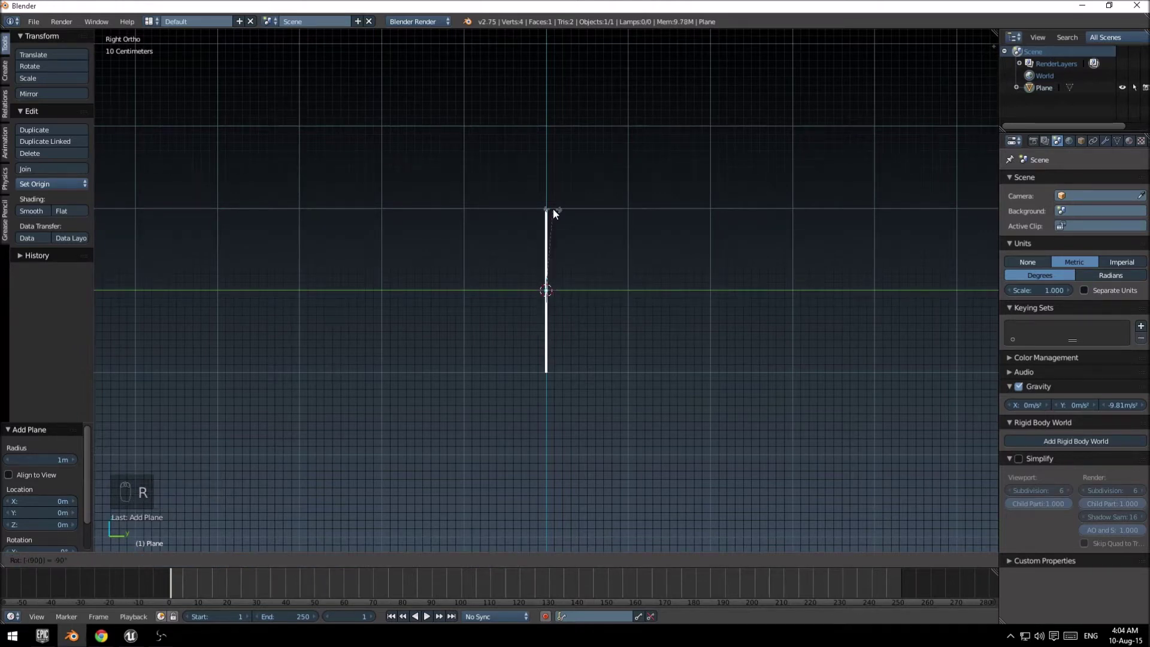
pyautogui.click(559, 214)
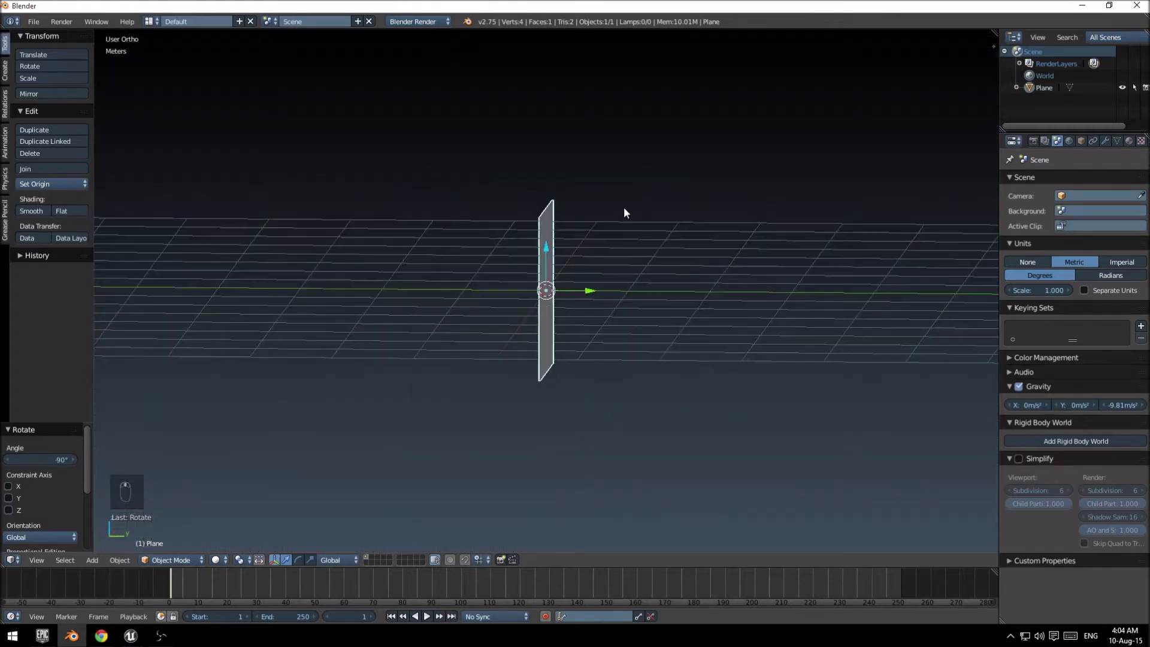
# Step: Orbit around the upright plane and settle on a straight front view
pyautogui.moveTo(531, 280); pyautogui.dragTo(149, 481)
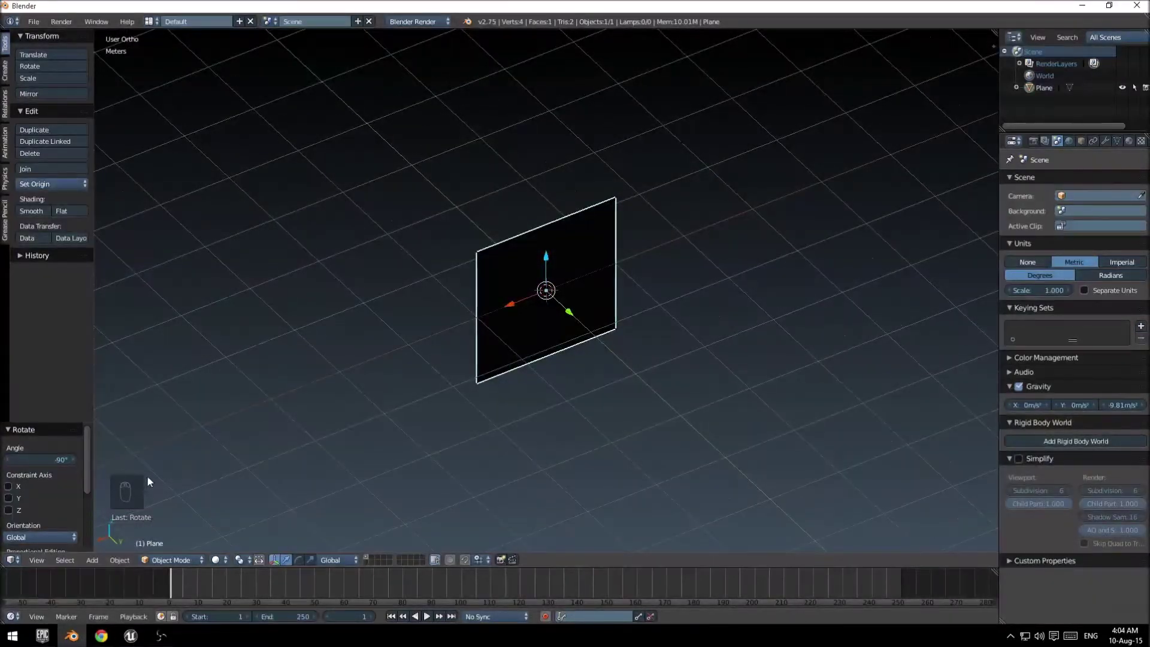
pyautogui.middleClick(173, 493)
pyautogui.moveTo(432, 381); pyautogui.dragTo(573, 317)
pyautogui.press('KP_1')
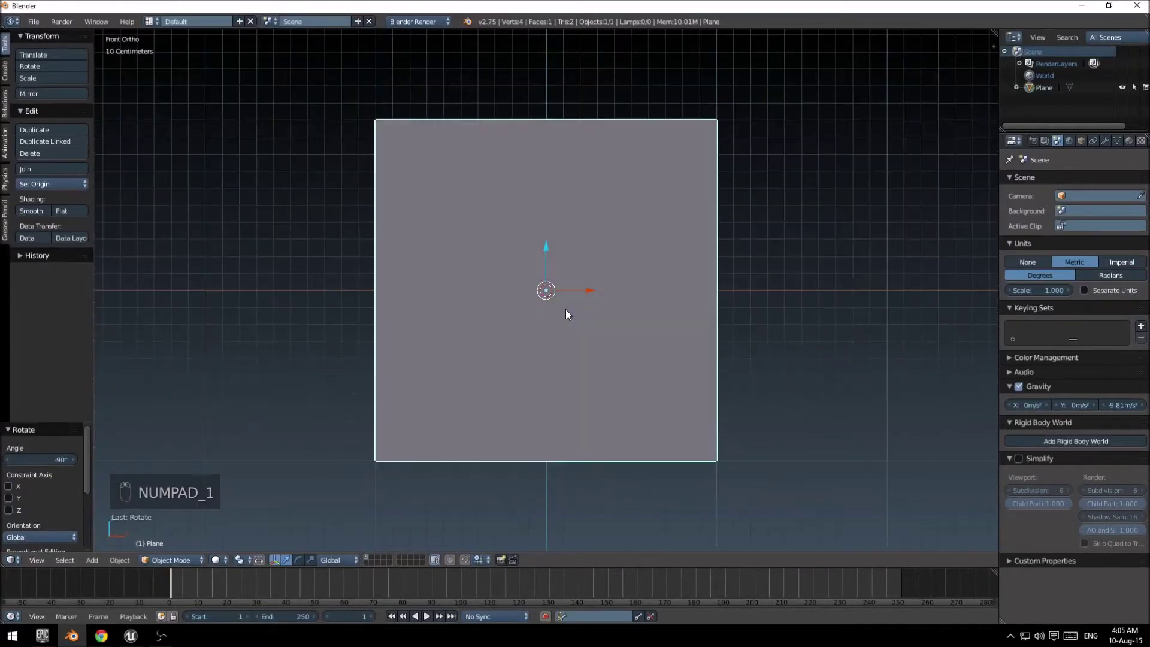
# Step: In Edit Mode add four loop cuts: two vertical near the sides, two horizontal near top and bottom
pyautogui.press('Tab')
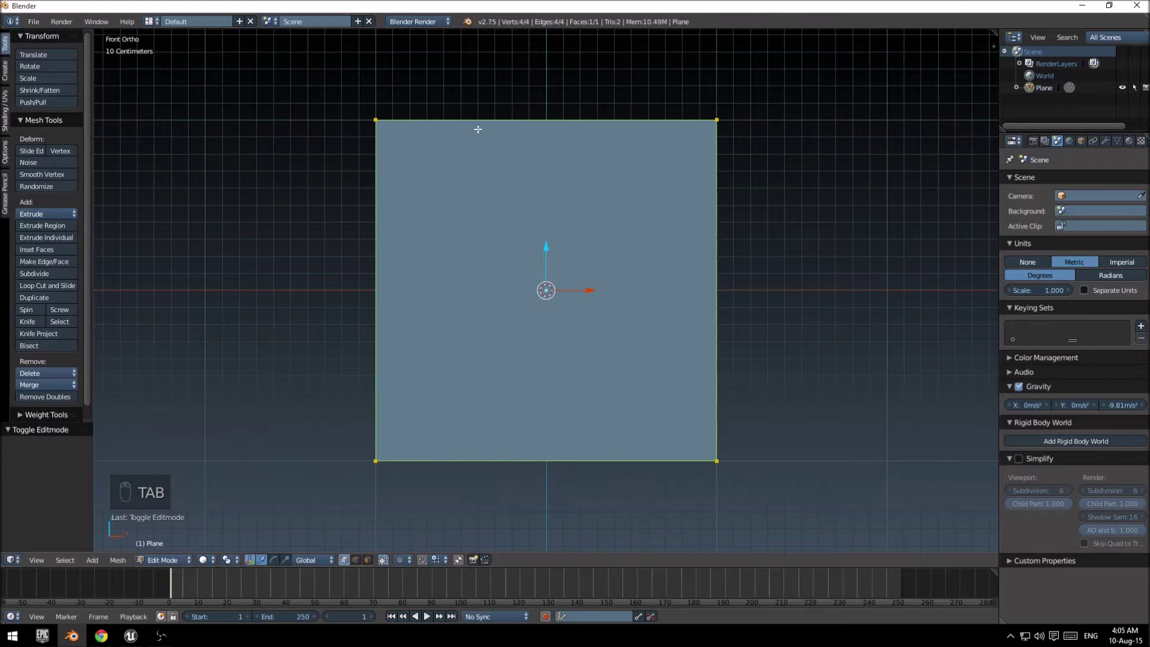
pyautogui.press('ctrl+r')
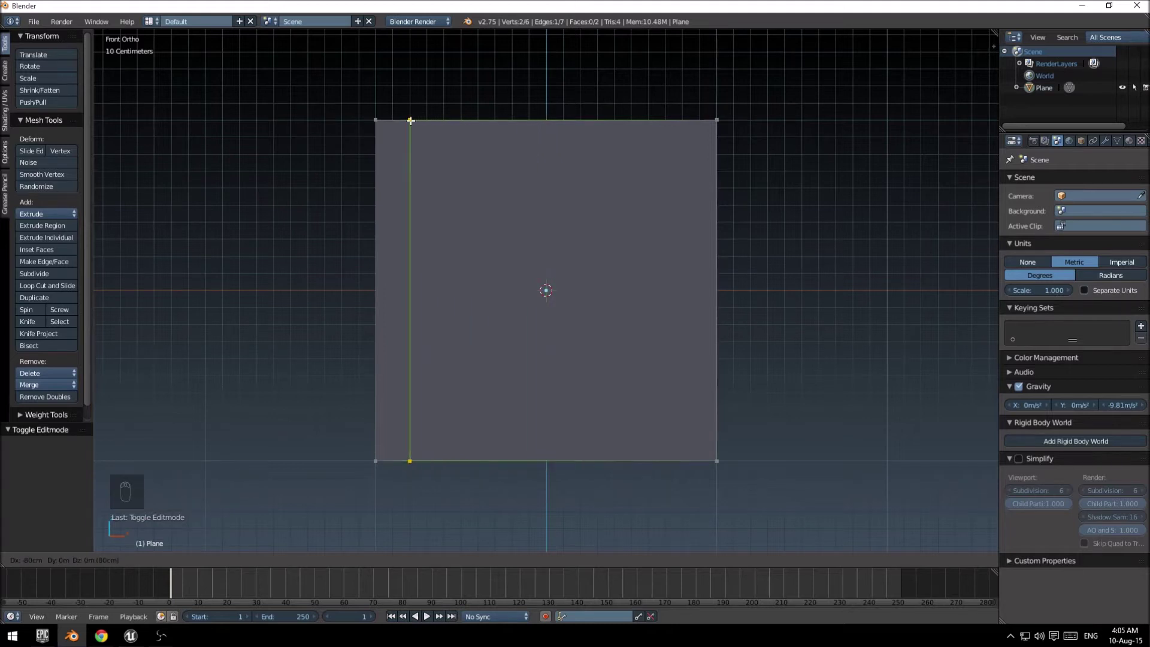
pyautogui.press('ctrl+r')
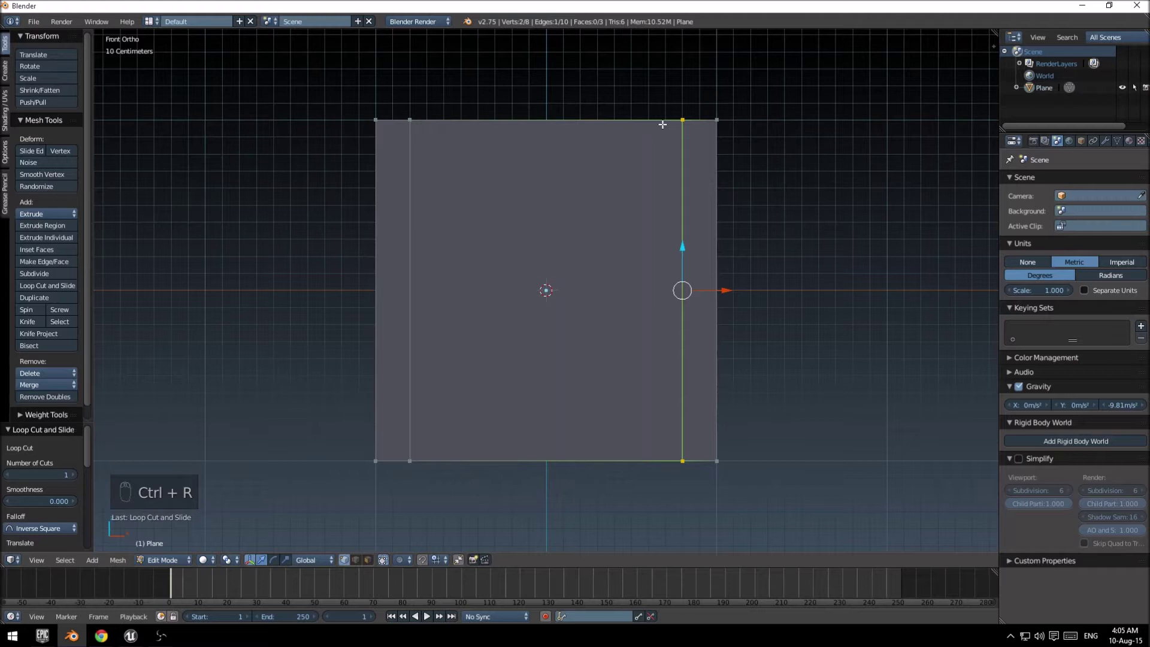
pyautogui.press('ctrl+r')
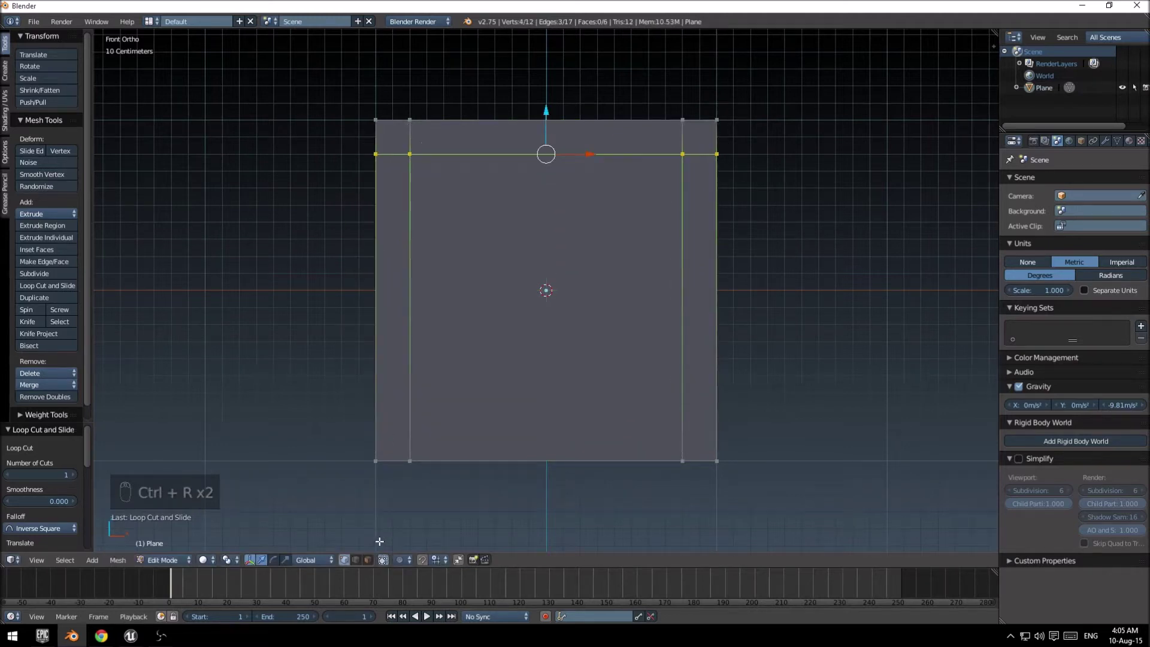
pyautogui.press('ctrl+r')
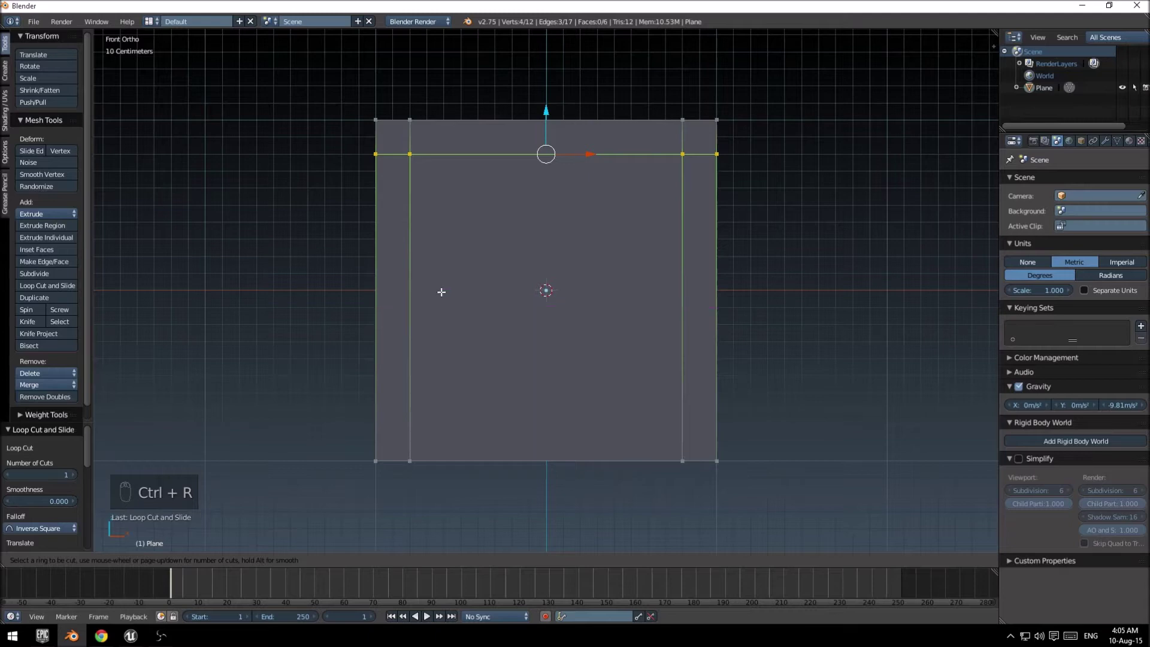
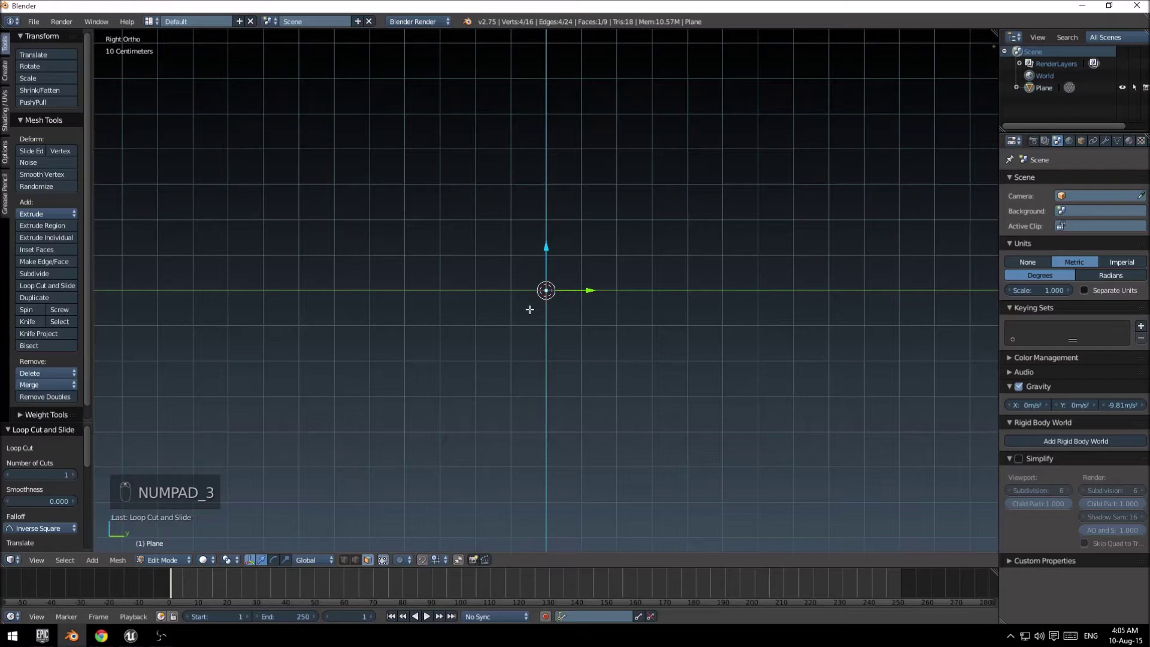
# Step: Extrude the border faces 10 cm along Y to form a raised frame around the centre
pyautogui.press('e')
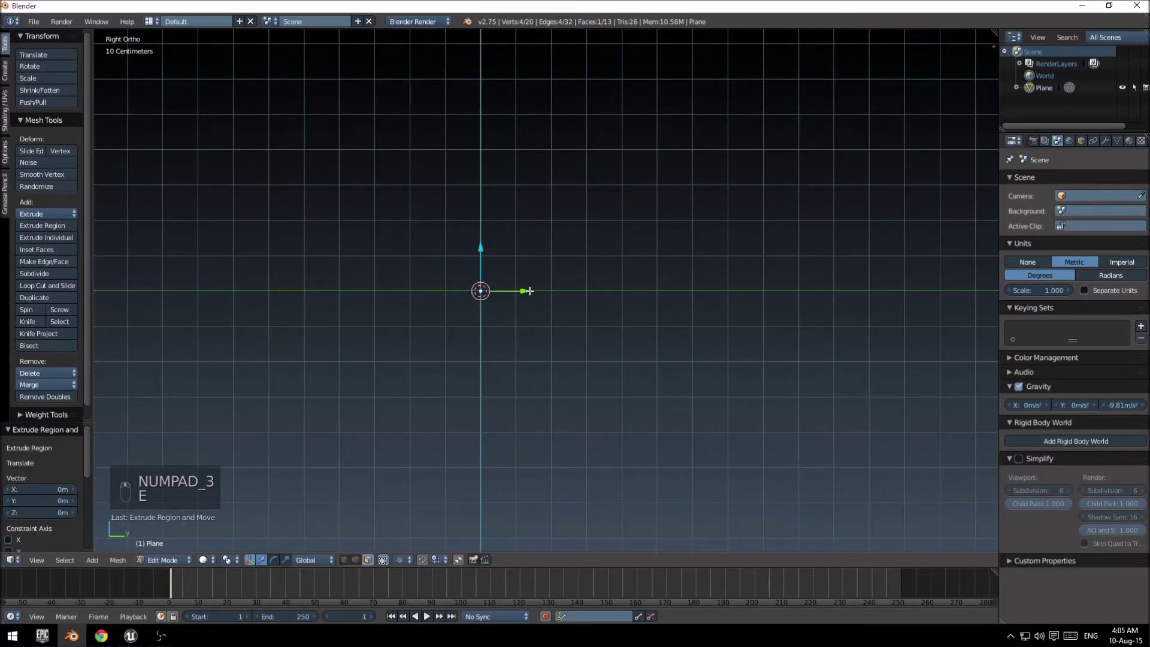
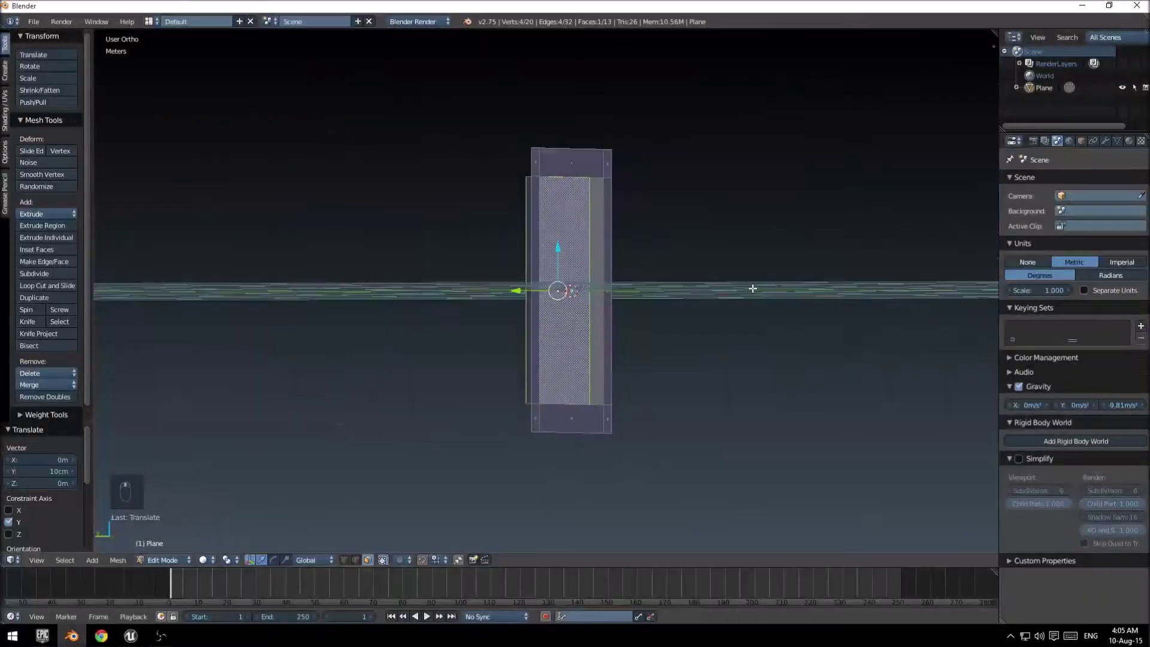
pyautogui.press('KP_1')
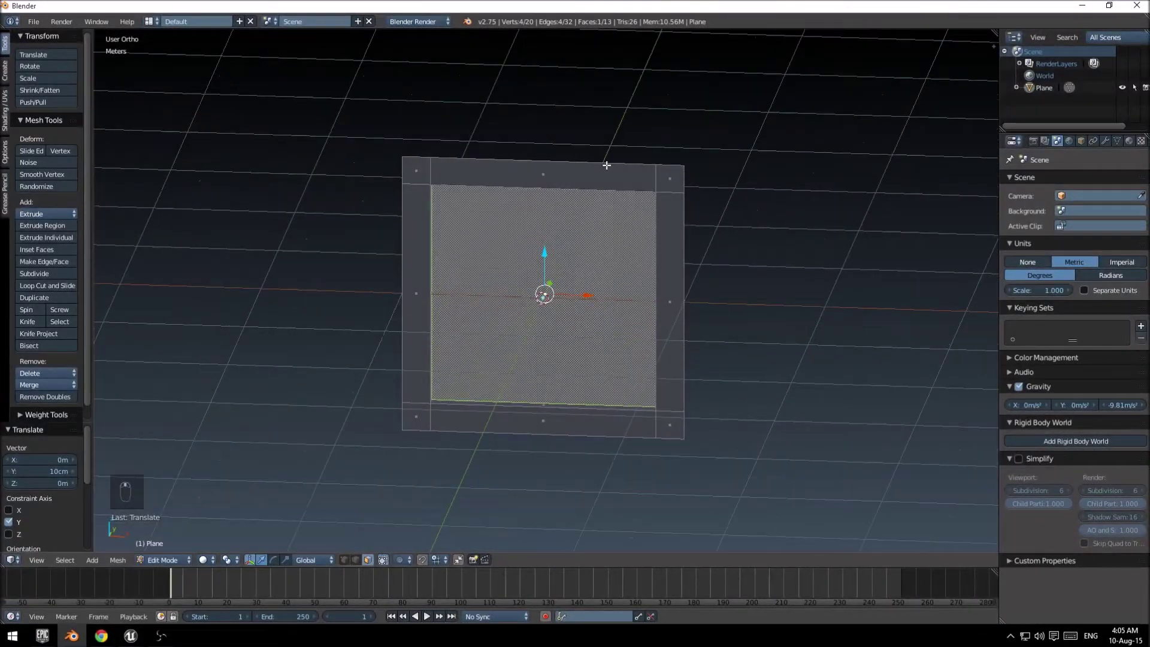
# Step: Select the whole panel mesh, Smart UV Project it, and split off a UV/Image Editor area
pyautogui.press('a')
pyautogui.press('a')
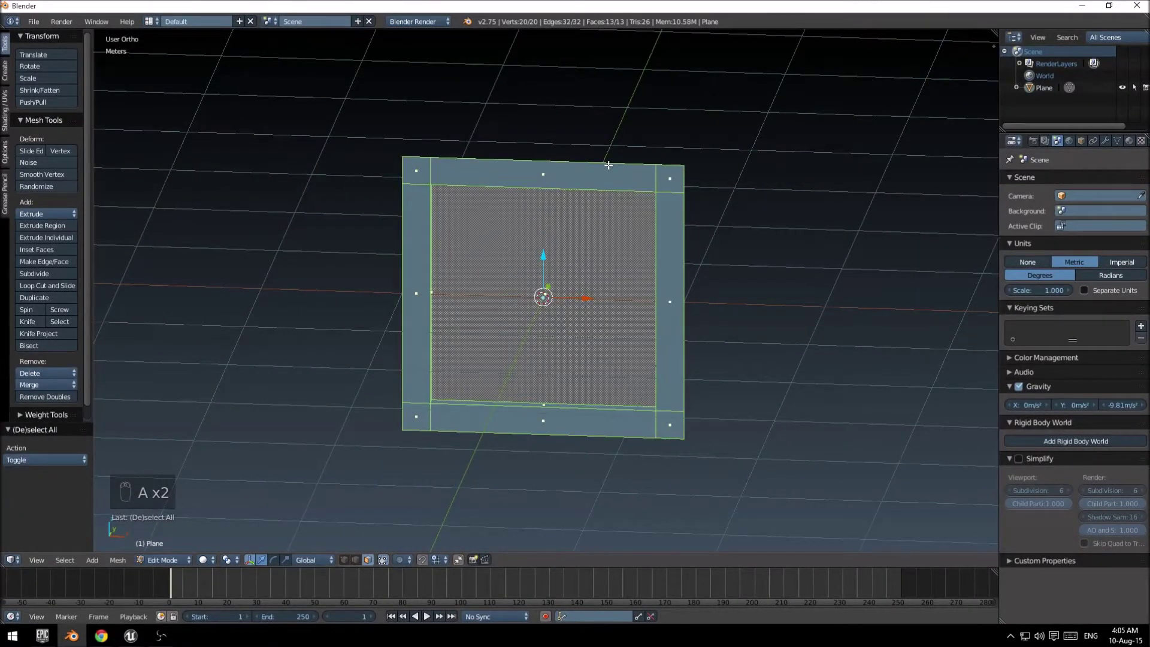
pyautogui.press('u')
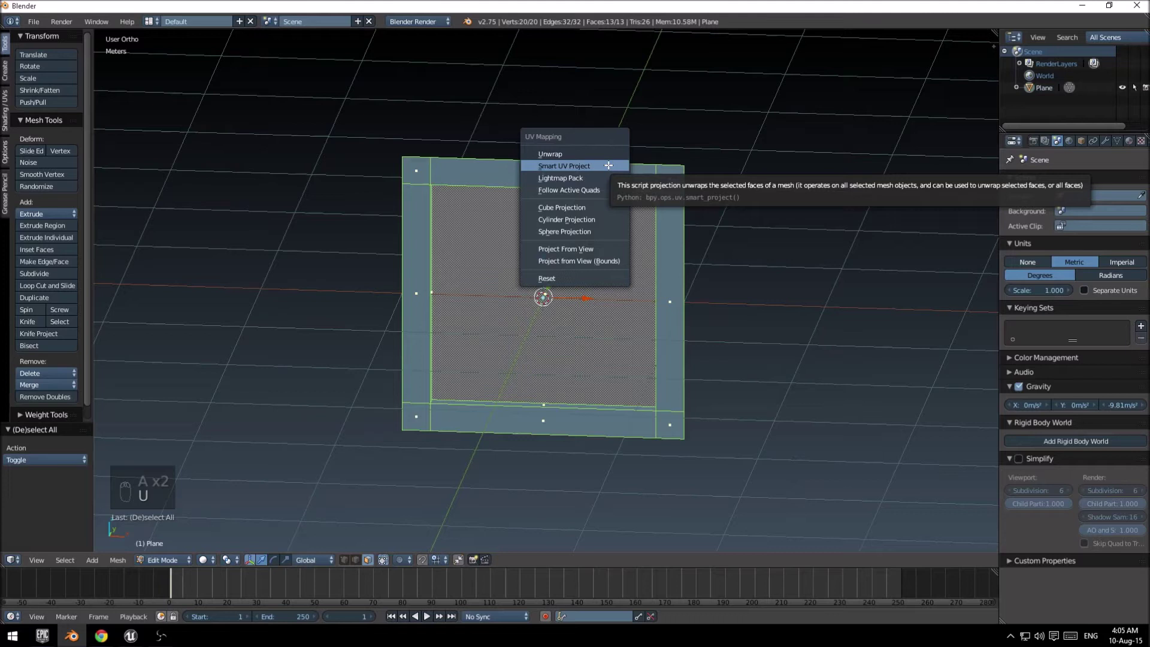
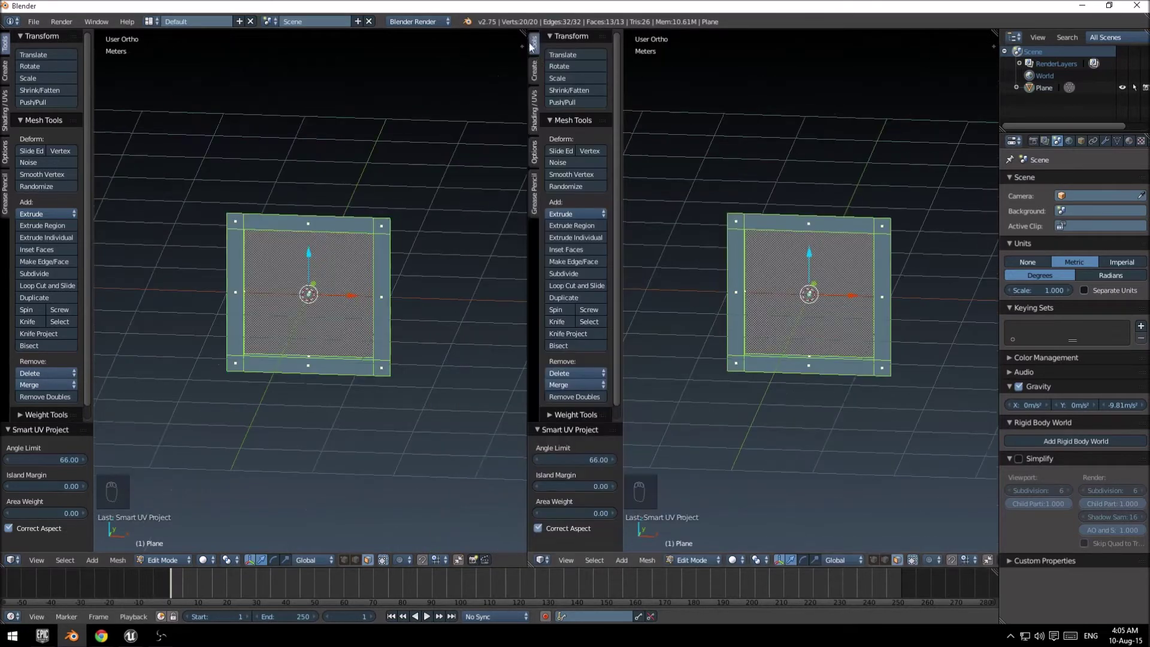
pyautogui.moveTo(548, 565); pyautogui.dragTo(586, 470)
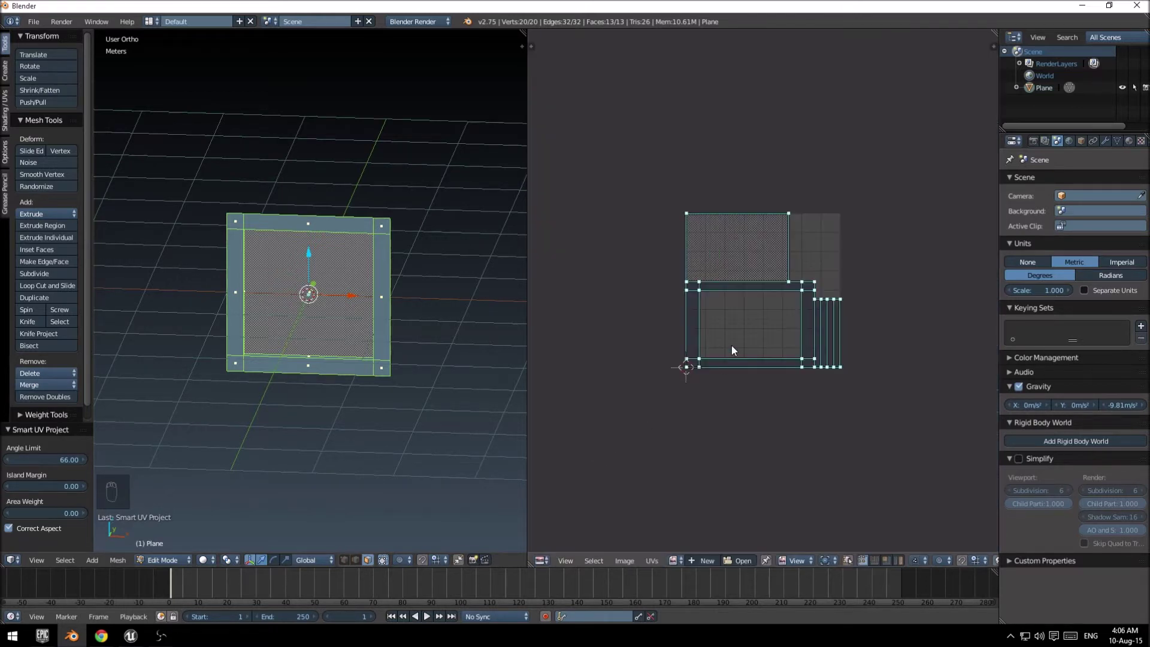
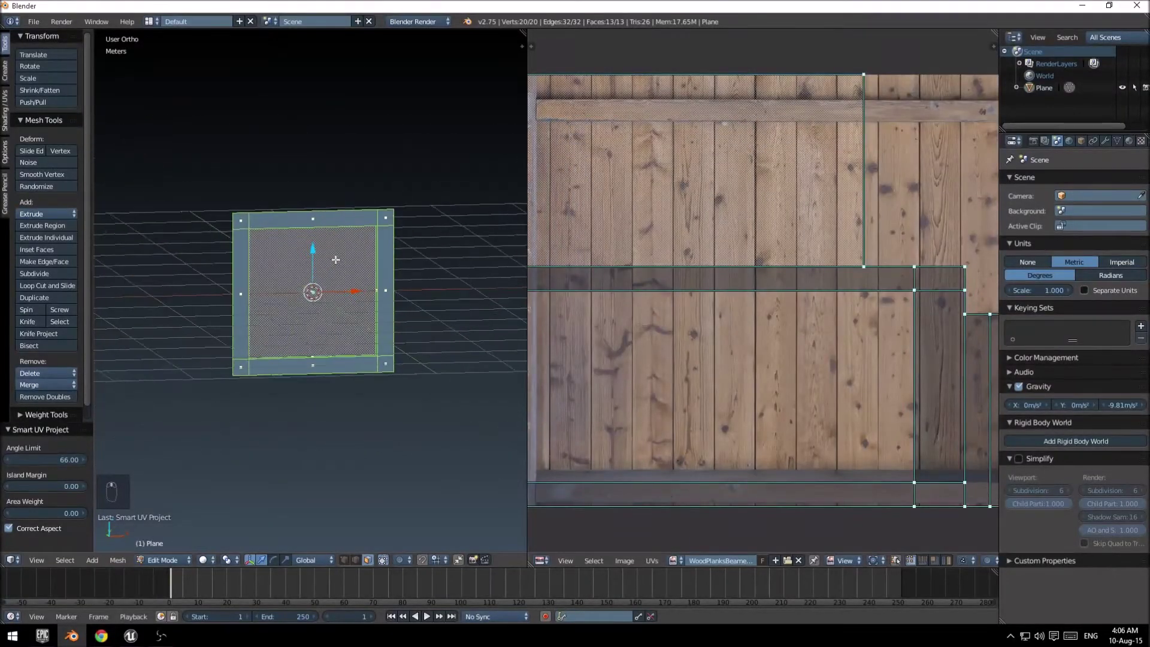
# Step: Load the wood planks image into the UV/Image Editor and return the panel to Object Mode
pyautogui.click(214, 568)
pyautogui.click(232, 500)
pyautogui.press('Tab')
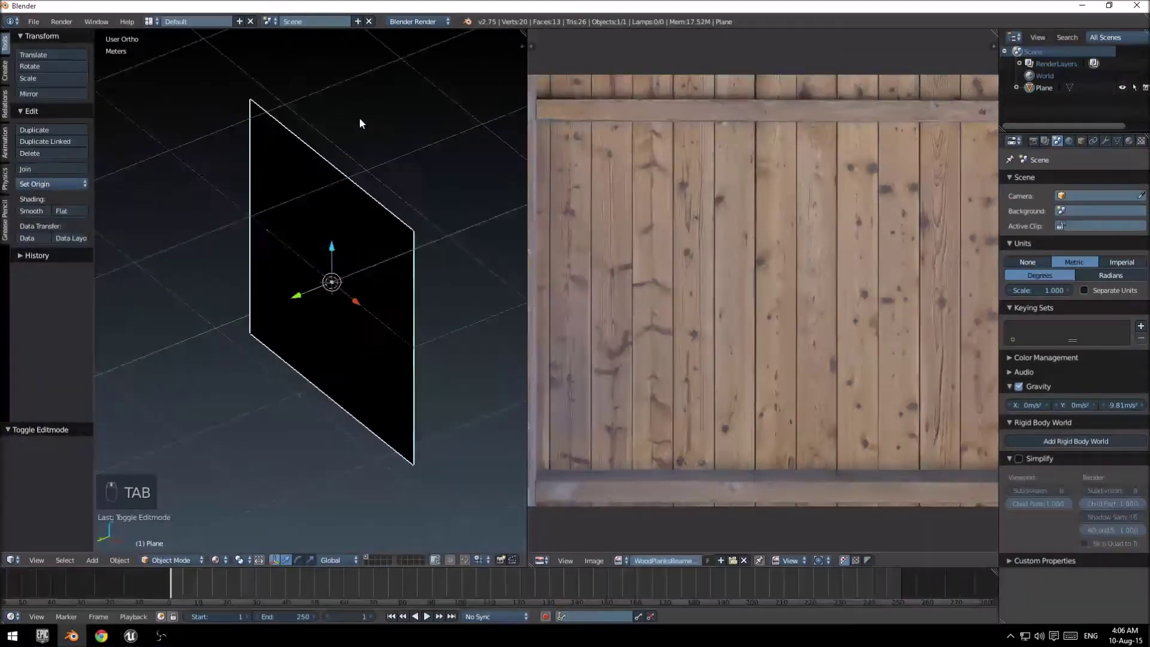
pyautogui.middleClick(303, 201)
# Step: Add a hemi lamp, raise it about 1.46 m above the panel, and set Material Mode to GLSL
pyautogui.press('shift+a')
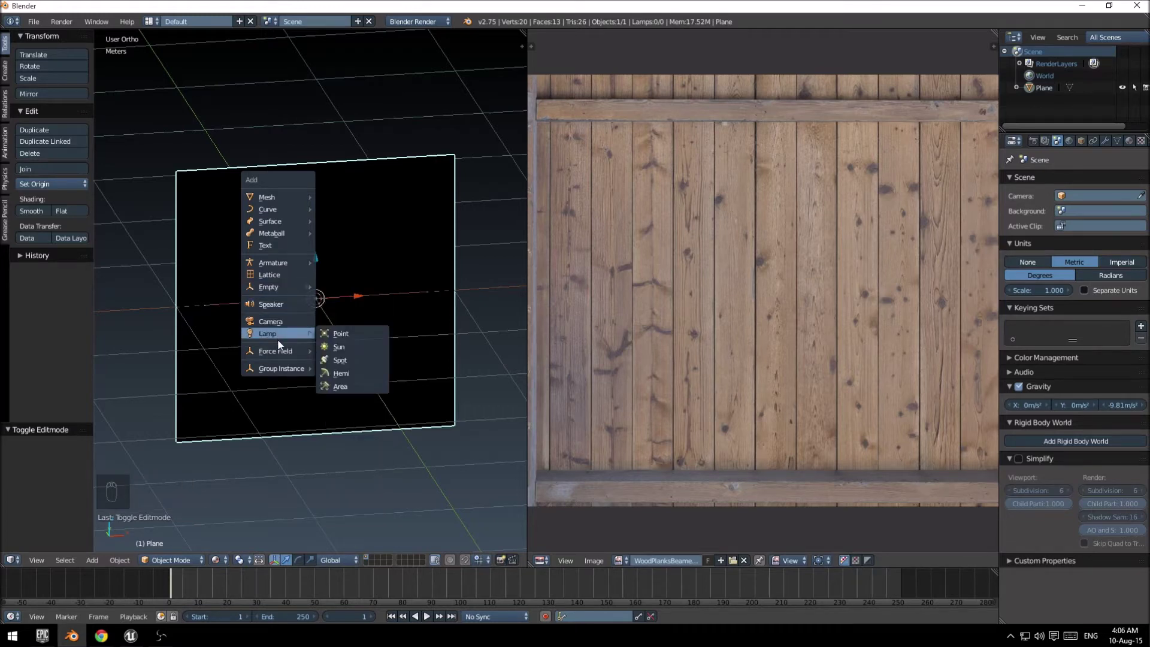
pyautogui.moveTo(313, 279); pyautogui.dragTo(366, 156)
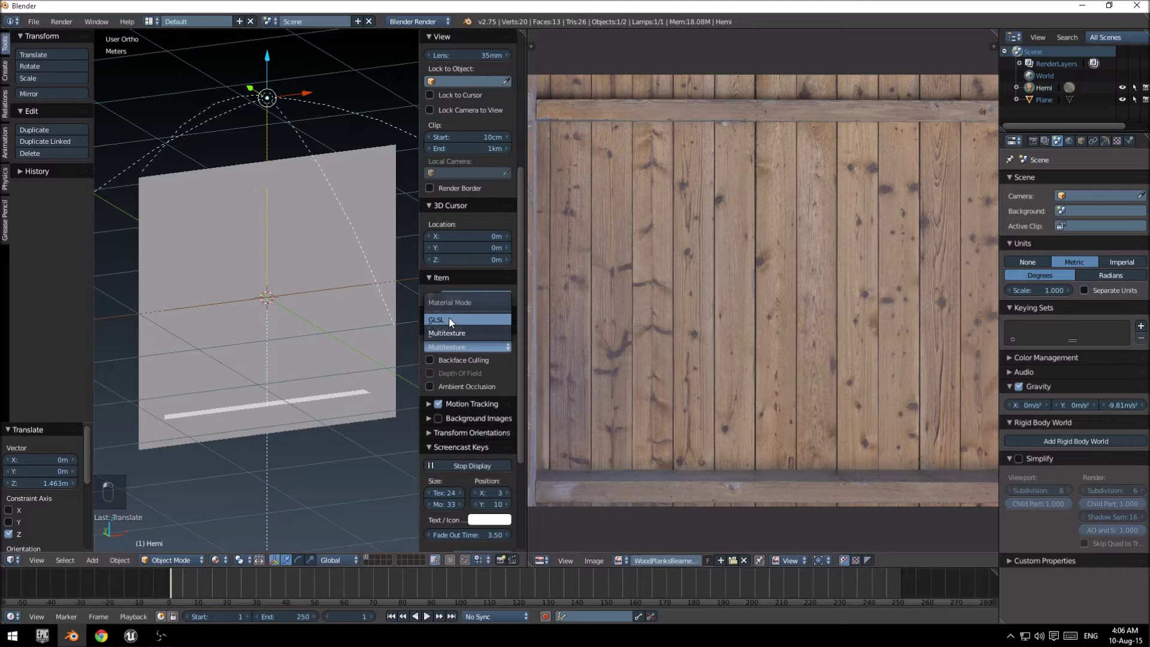
pyautogui.press('n')
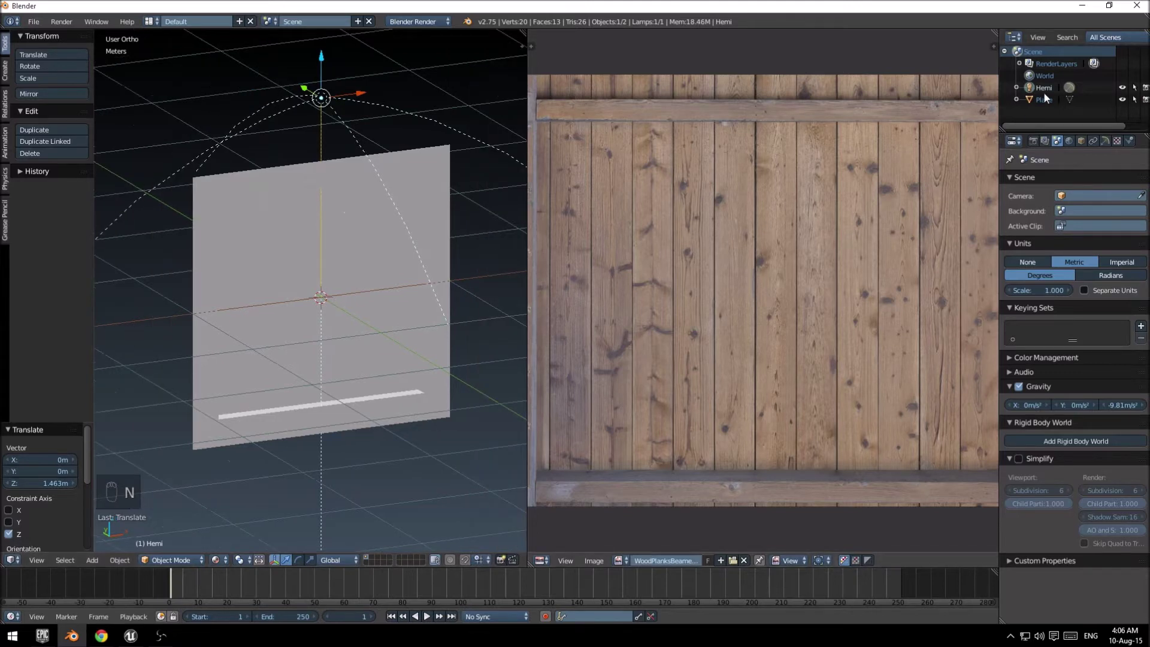
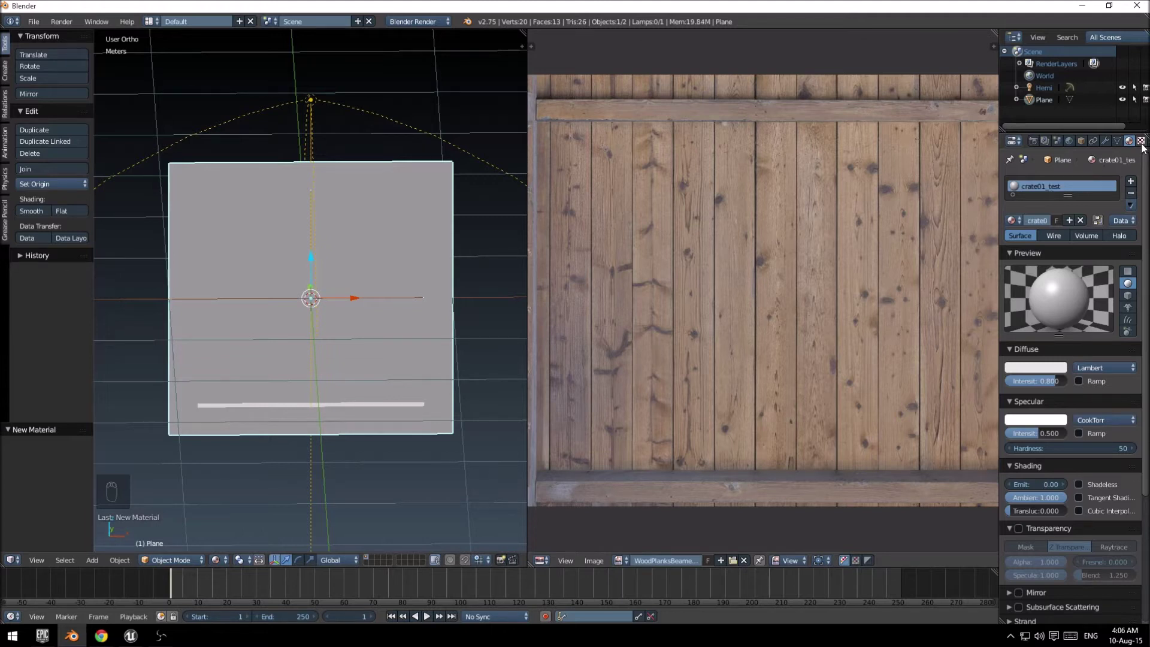
# Step: Assign the WoodPlanksBeams image texture to the panel's material and view it in Texture shading
pyautogui.moveTo(1145, 147); pyautogui.dragTo(1007, 420)
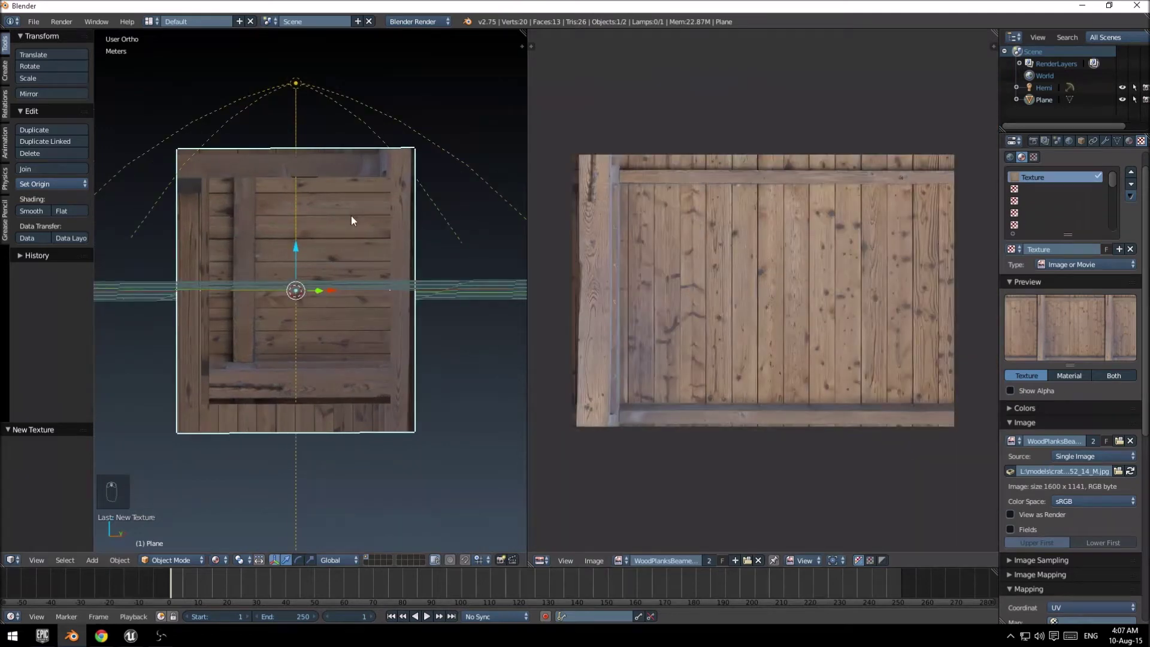
pyautogui.moveTo(329, 228); pyautogui.dragTo(337, 270)
# Step: In Edit Mode slide the centre face's UVs across the planks and rotate them a quarter turn
pyautogui.press('Tab')
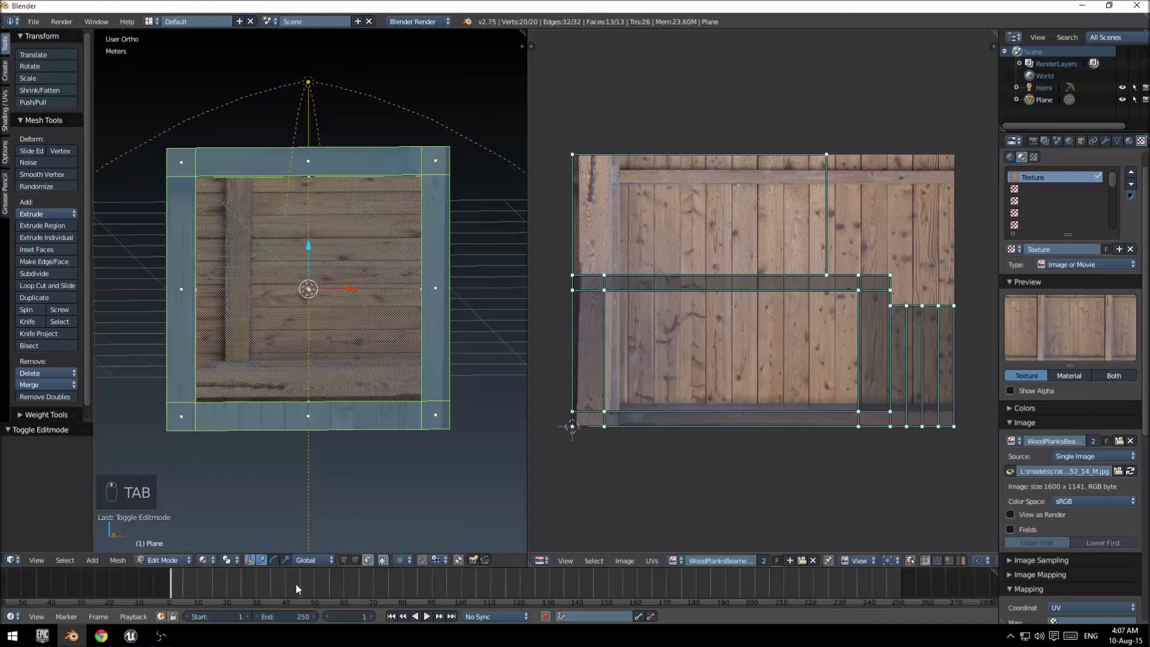
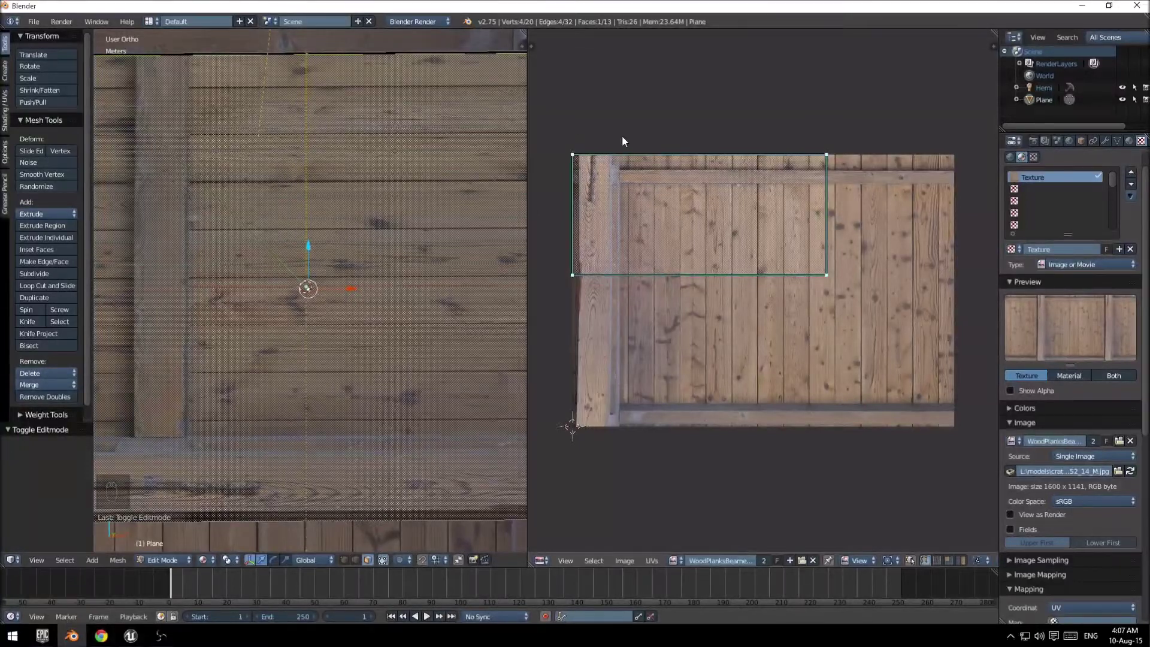
pyautogui.press('a')
pyautogui.press('a')
pyautogui.press('g')
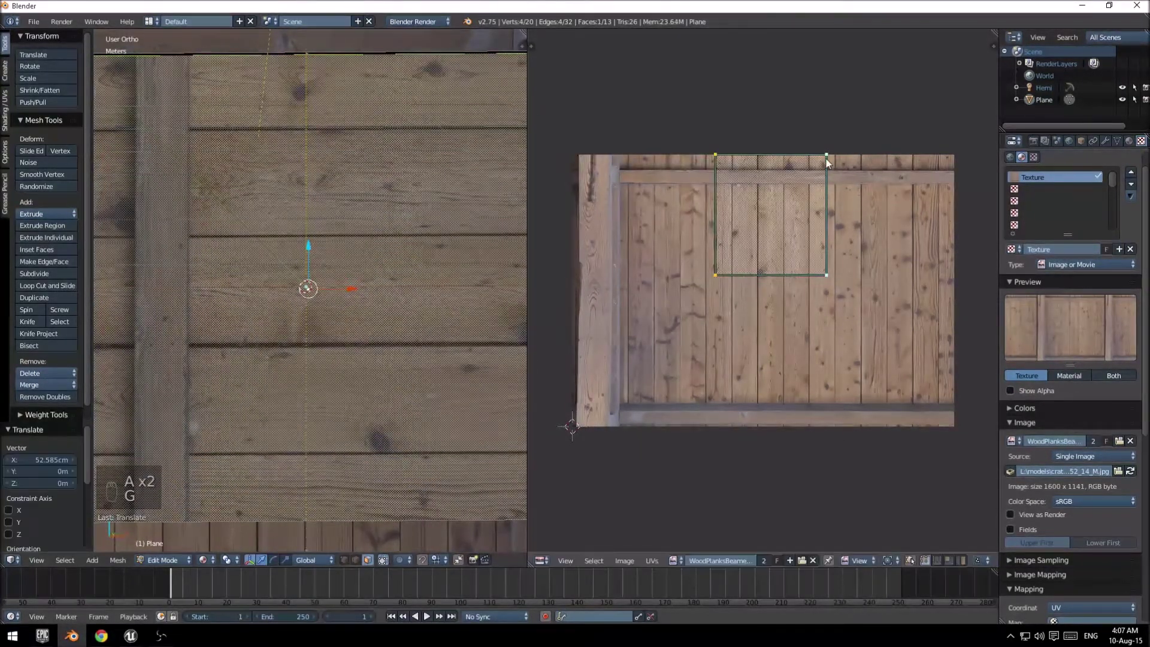
pyautogui.press('a')
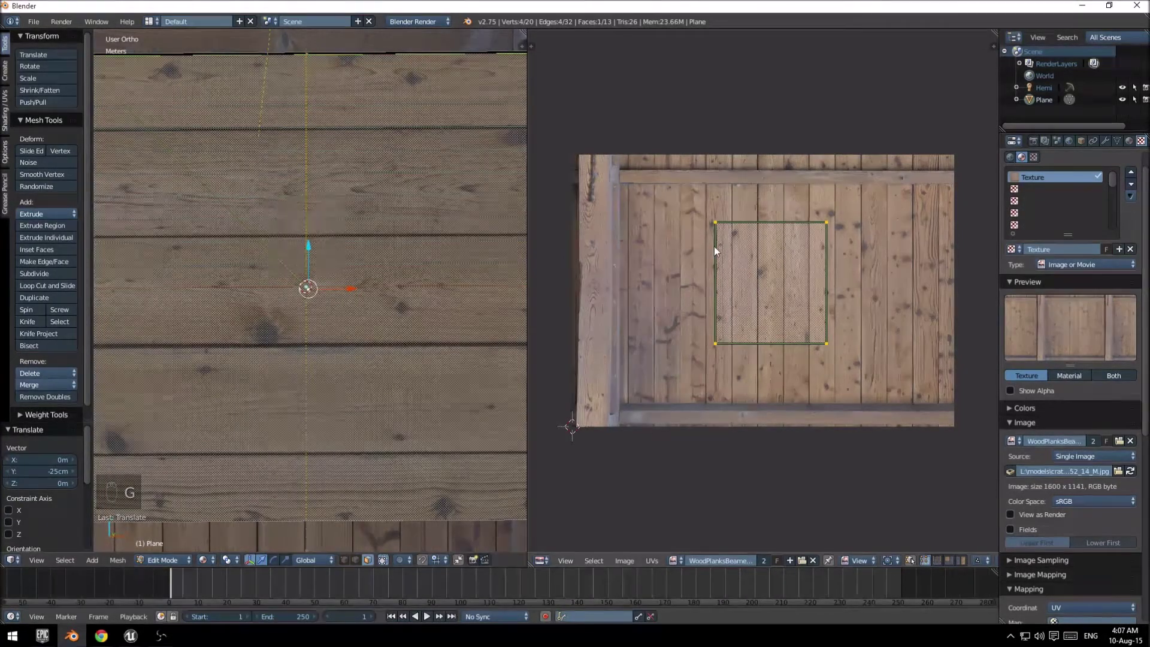
pyautogui.press('r')
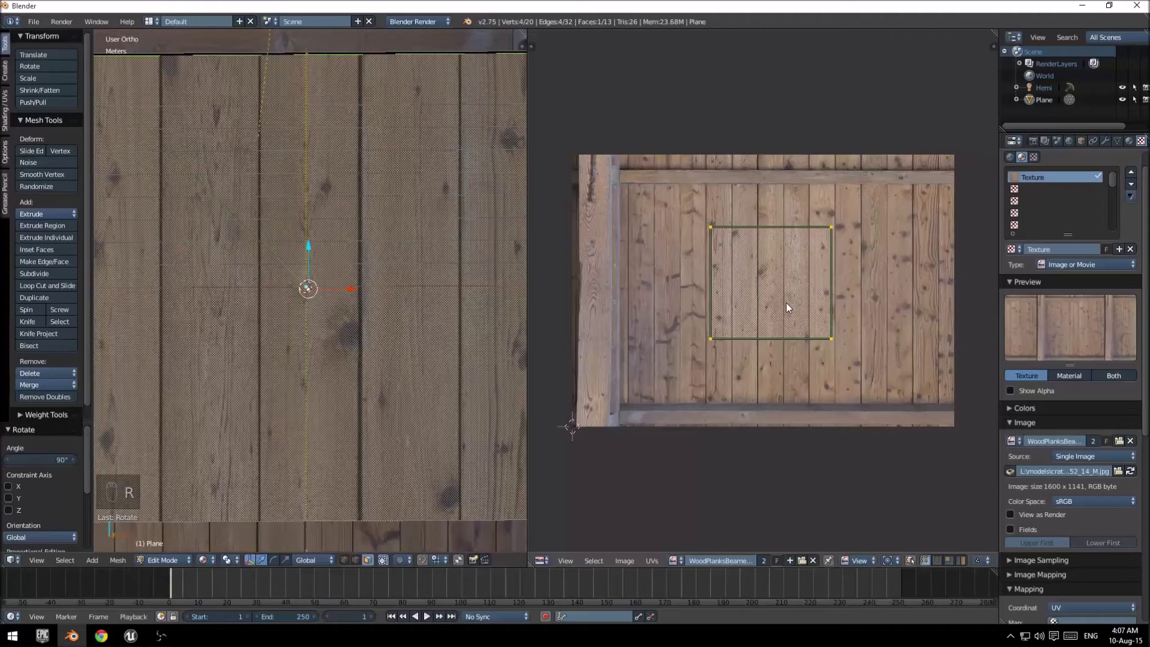
# Step: Scale the centre face's UVs so a square patch of vertical planks fills the face
pyautogui.press('s')
pyautogui.press('s')
pyautogui.press('g')
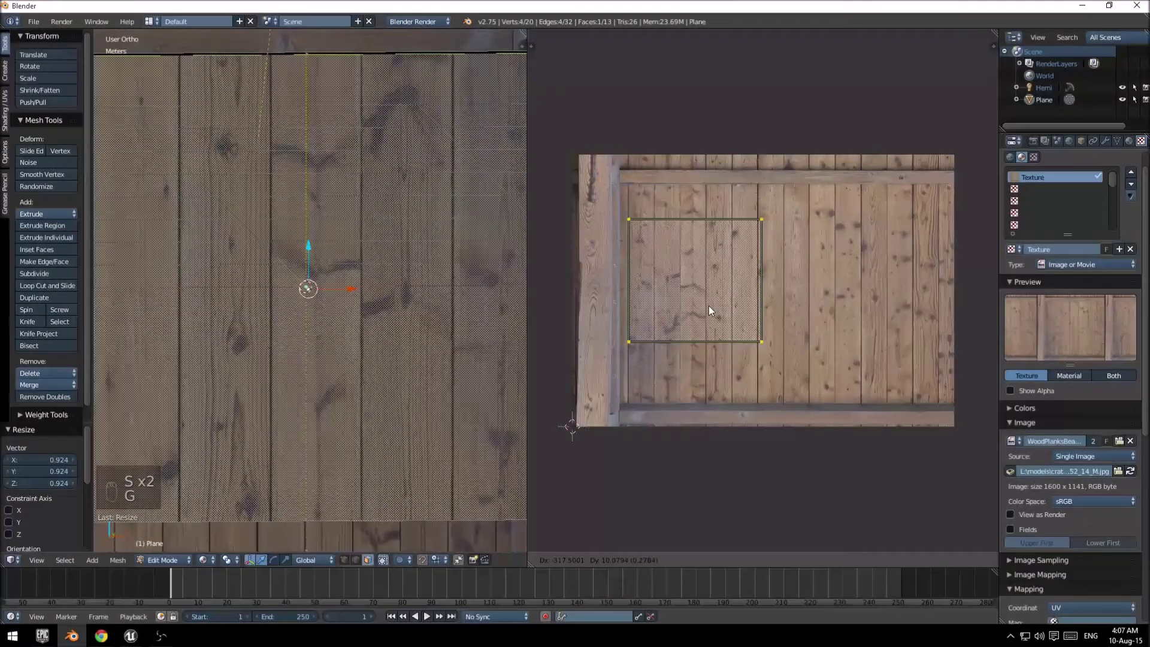
pyautogui.press('s')
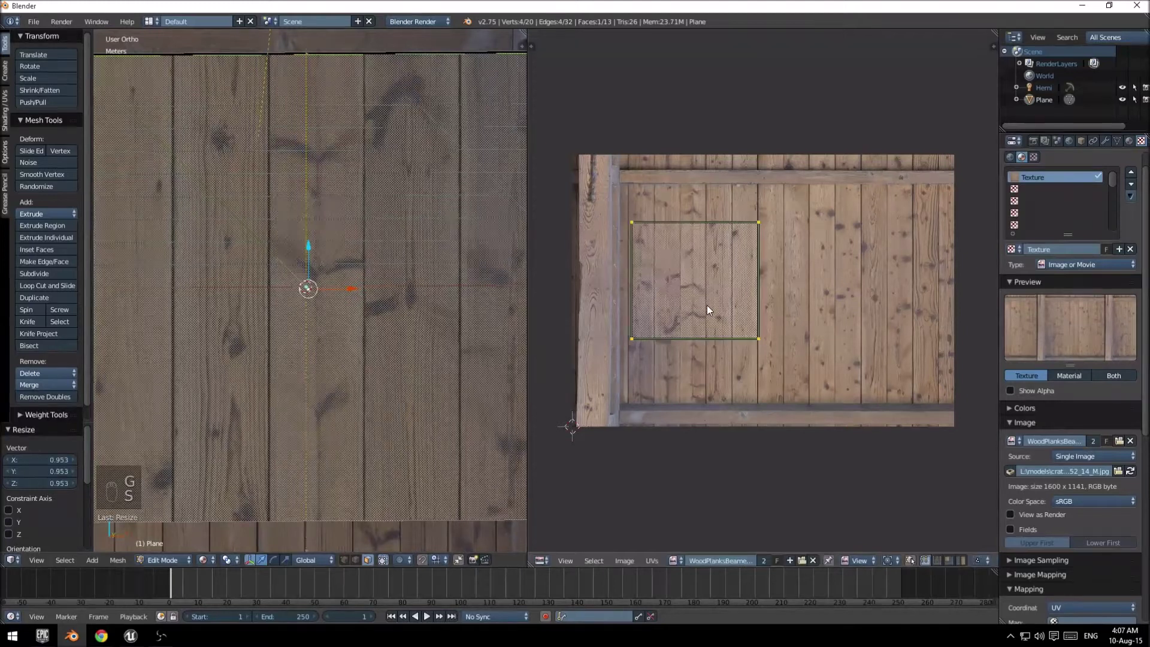
pyautogui.press('g')
pyautogui.press('s')
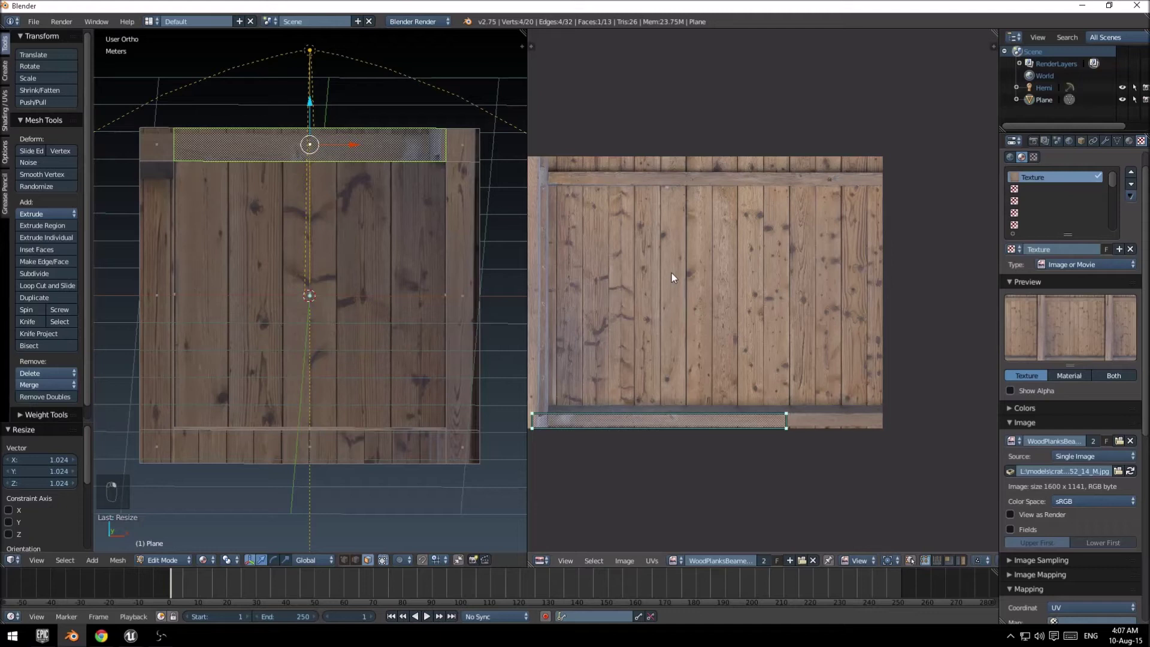
# Step: Rotate the top strip's UVs 90 degrees and move and stretch them along a single plank
pyautogui.press('a')
pyautogui.press('a')
pyautogui.press('a')
pyautogui.press('g')
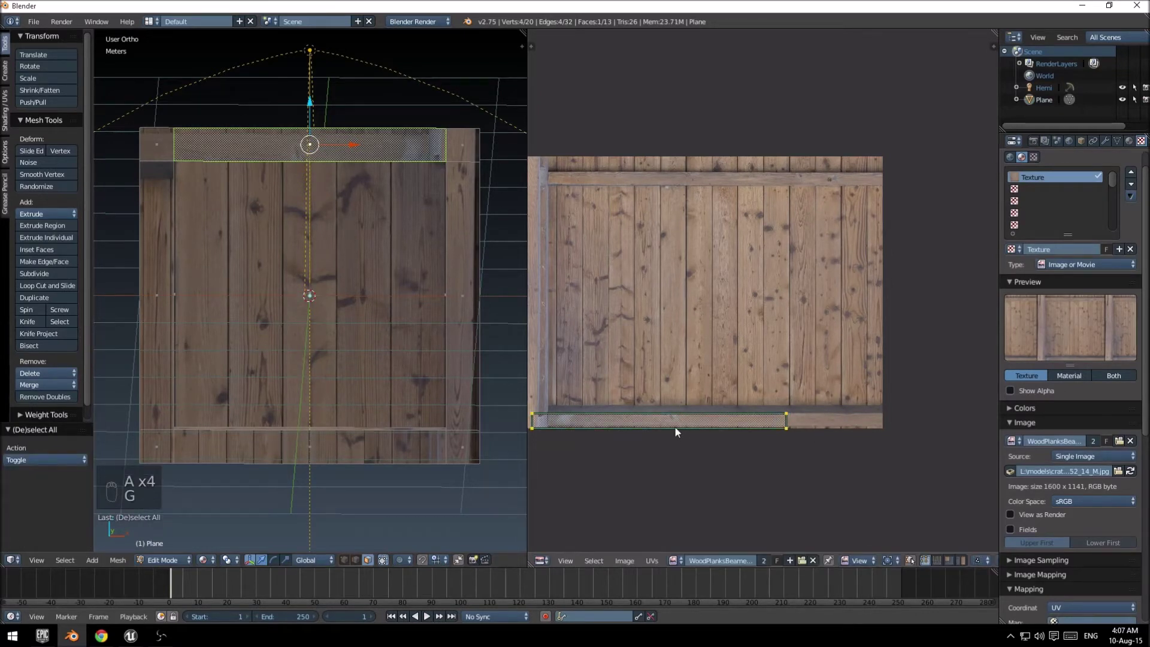
pyautogui.press('g')
pyautogui.press('r')
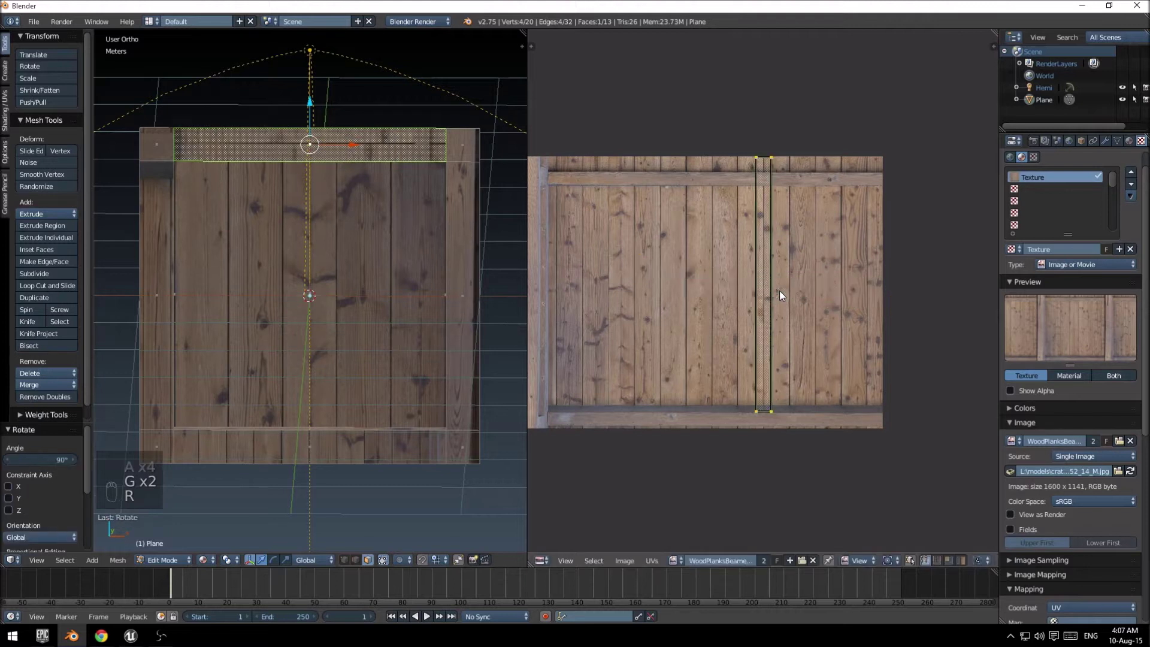
pyautogui.press('g')
pyautogui.press('a')
pyautogui.moveTo(859, 144); pyautogui.dragTo(879, 184)
# Step: Resize and position the bottom strip's UVs onto a narrow plank section of the texture
pyautogui.press('g')
pyautogui.press('g')
pyautogui.press('a')
pyautogui.press('g')
pyautogui.press('s')
pyautogui.press('g')
pyautogui.press('s')
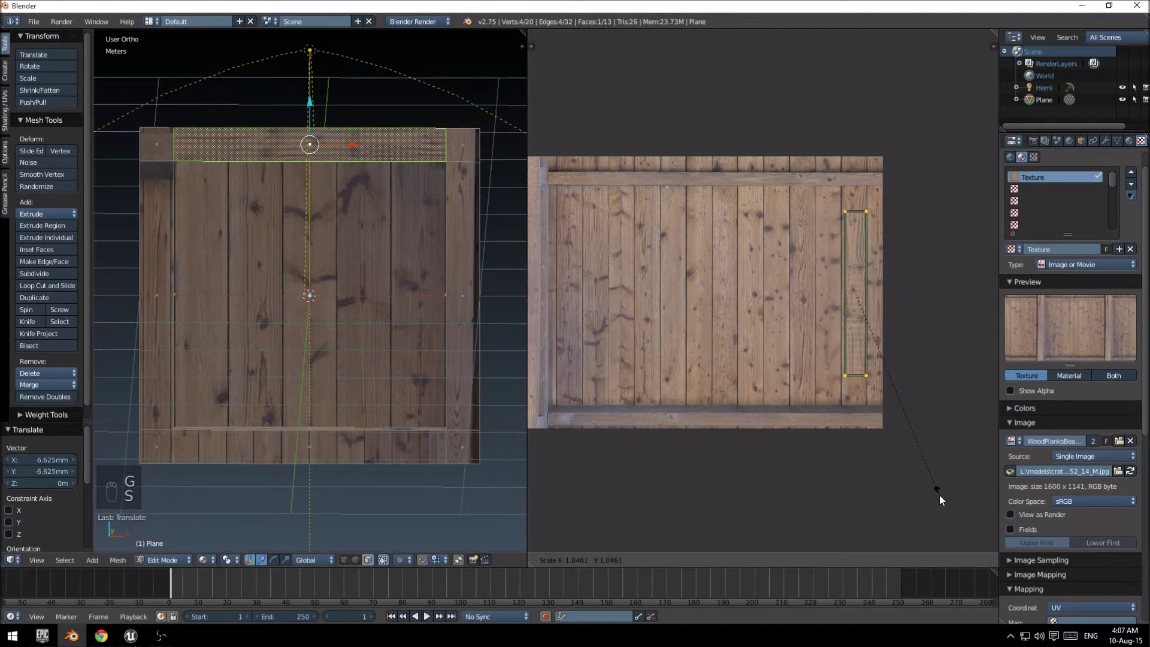
pyautogui.press('g')
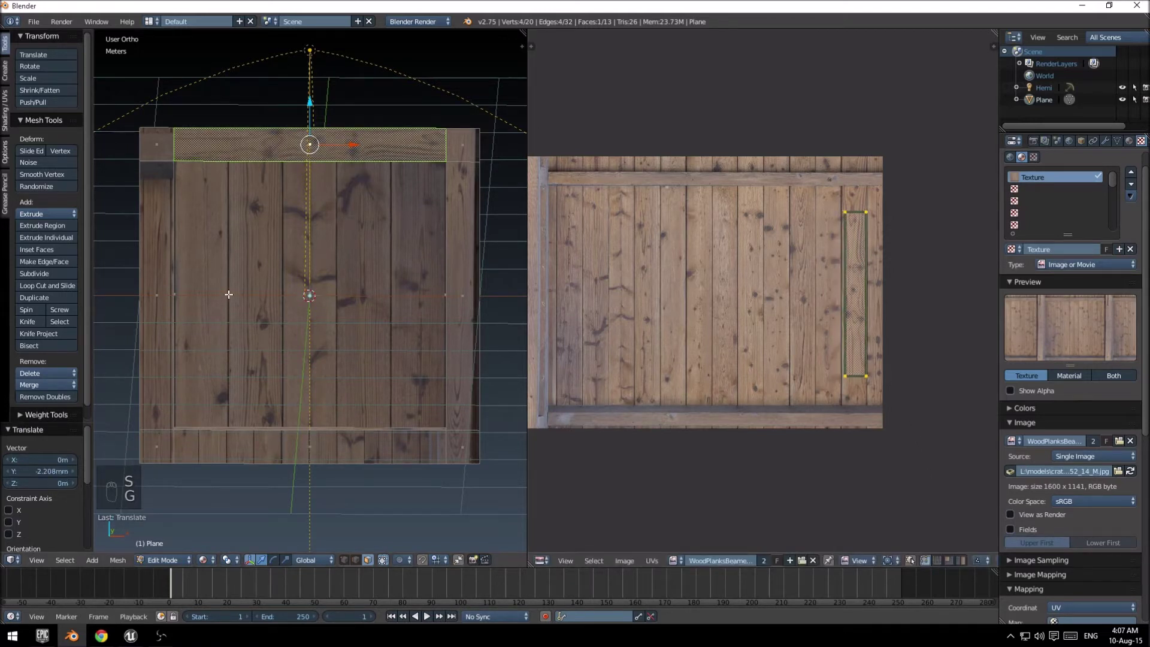
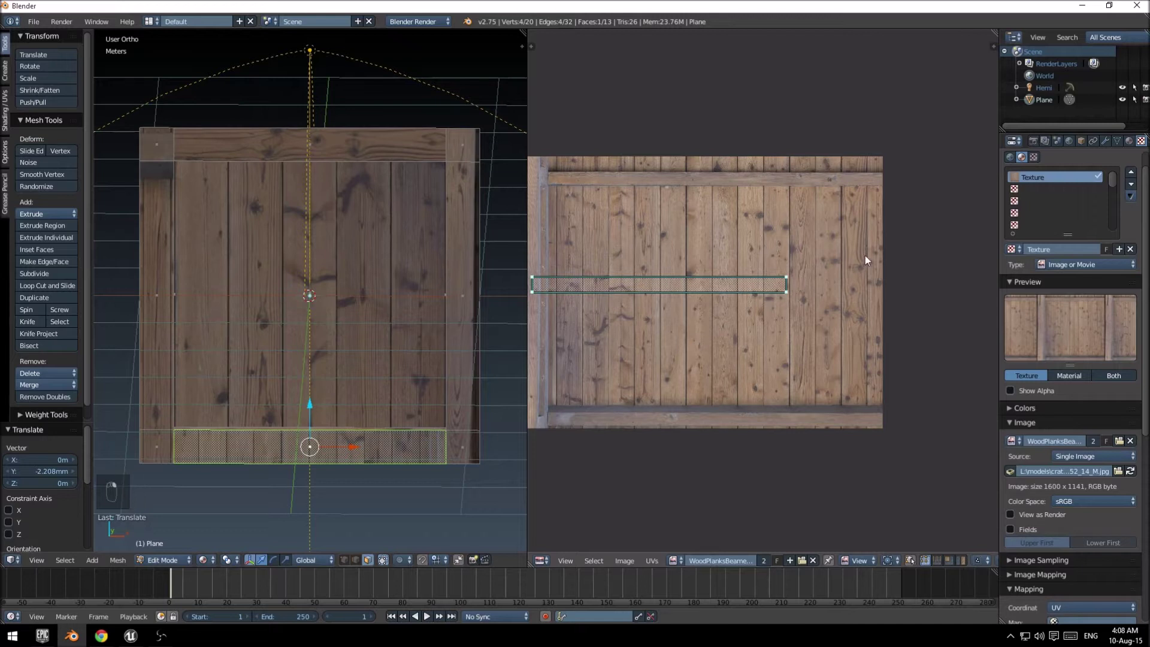
# Step: Rotate the bottom strip's UVs a quarter turn and move them onto a plank
pyautogui.press('a')
pyautogui.press('a')
pyautogui.press('a')
pyautogui.press('r')
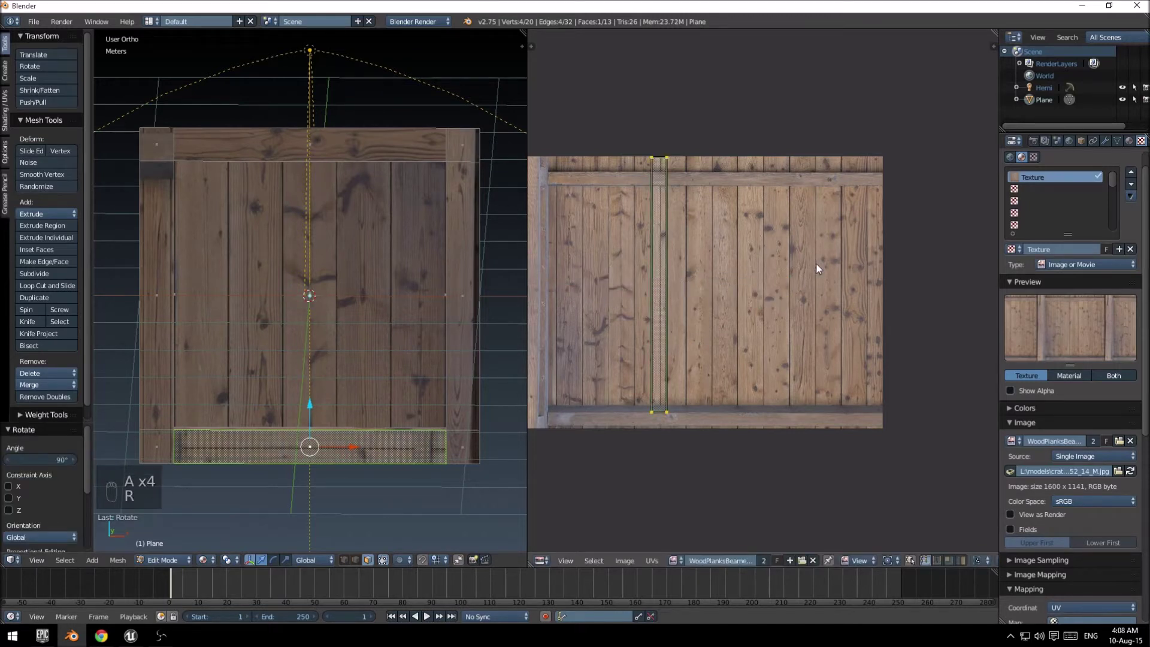
pyautogui.press('g')
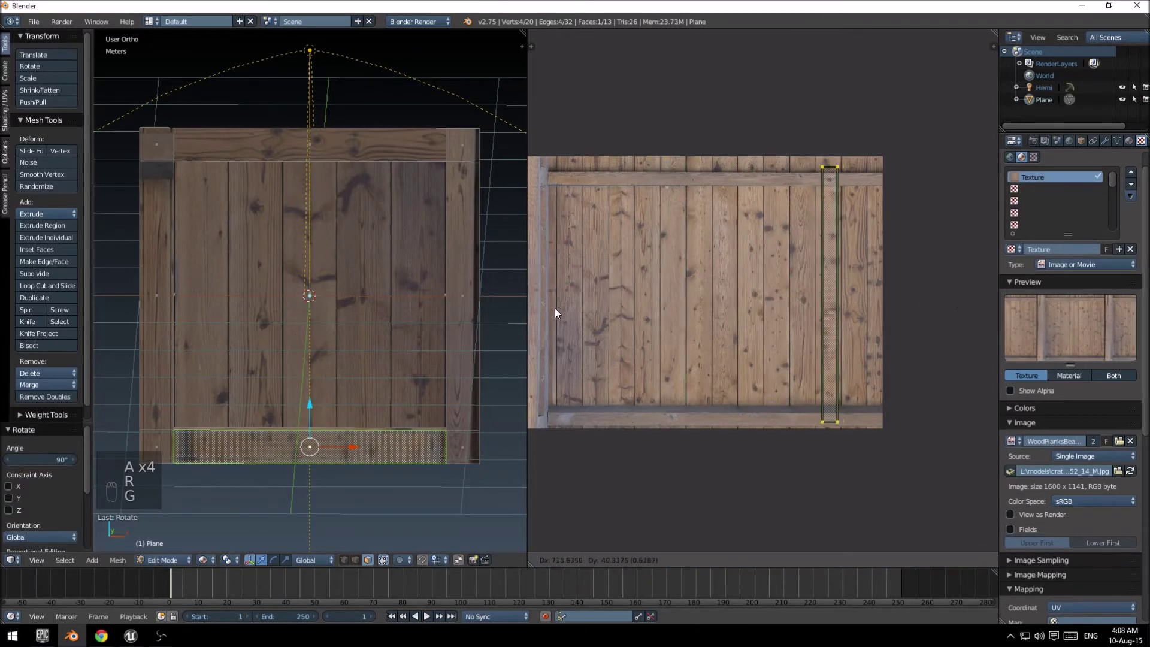
pyautogui.press('a')
# Step: Move and scale the bottom strip's UVs onto a single vertical plank
pyautogui.press('g')
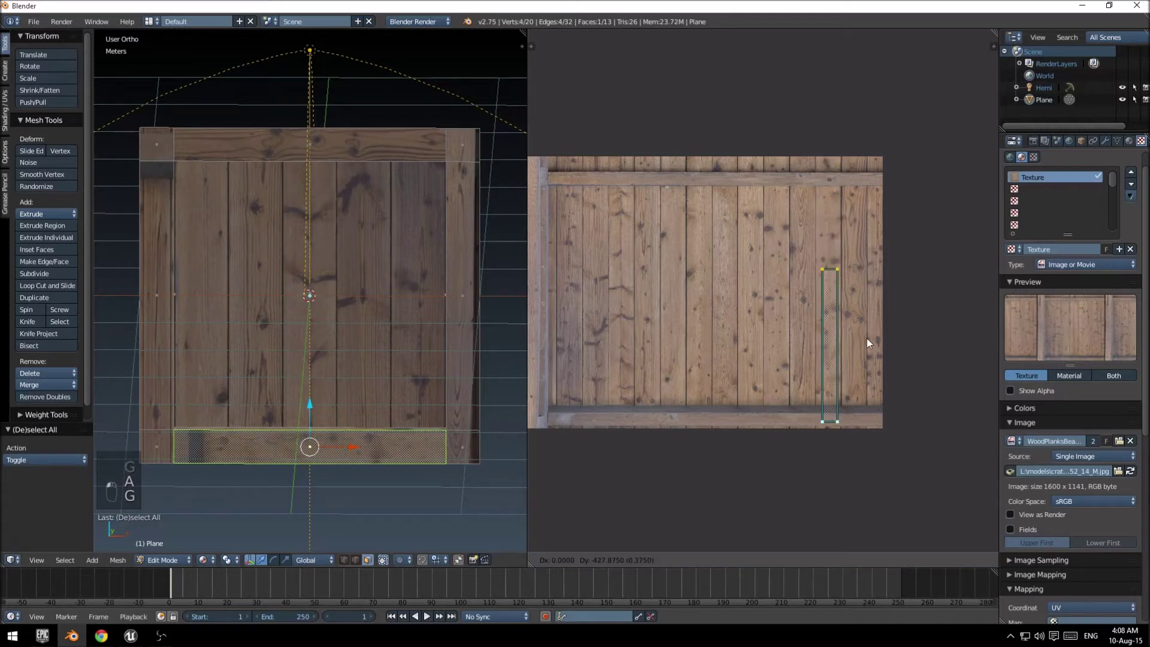
pyautogui.press('a')
pyautogui.press('a')
pyautogui.press('g')
pyautogui.press('s')
pyautogui.press('g')
pyautogui.press('s')
pyautogui.press('g')
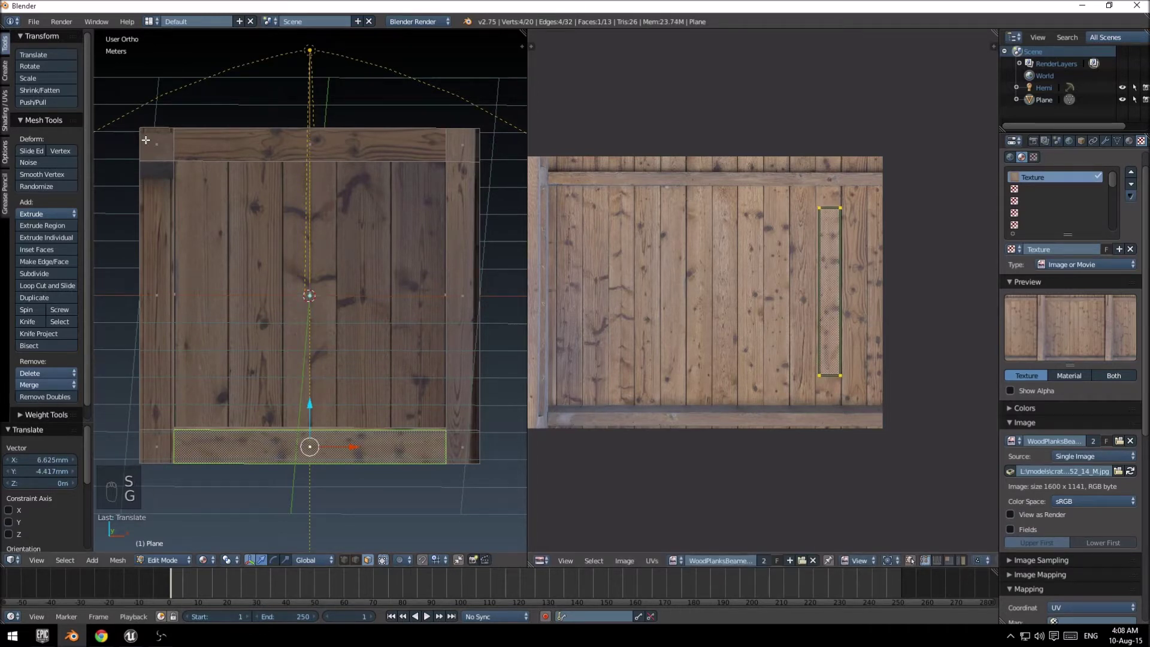
# Step: Fine-tune the bottom strip's UV size and position within the plank
pyautogui.press('a')
pyautogui.press('a')
pyautogui.press('a')
pyautogui.press('s')
pyautogui.press('g')
pyautogui.press('s')
pyautogui.press('g')
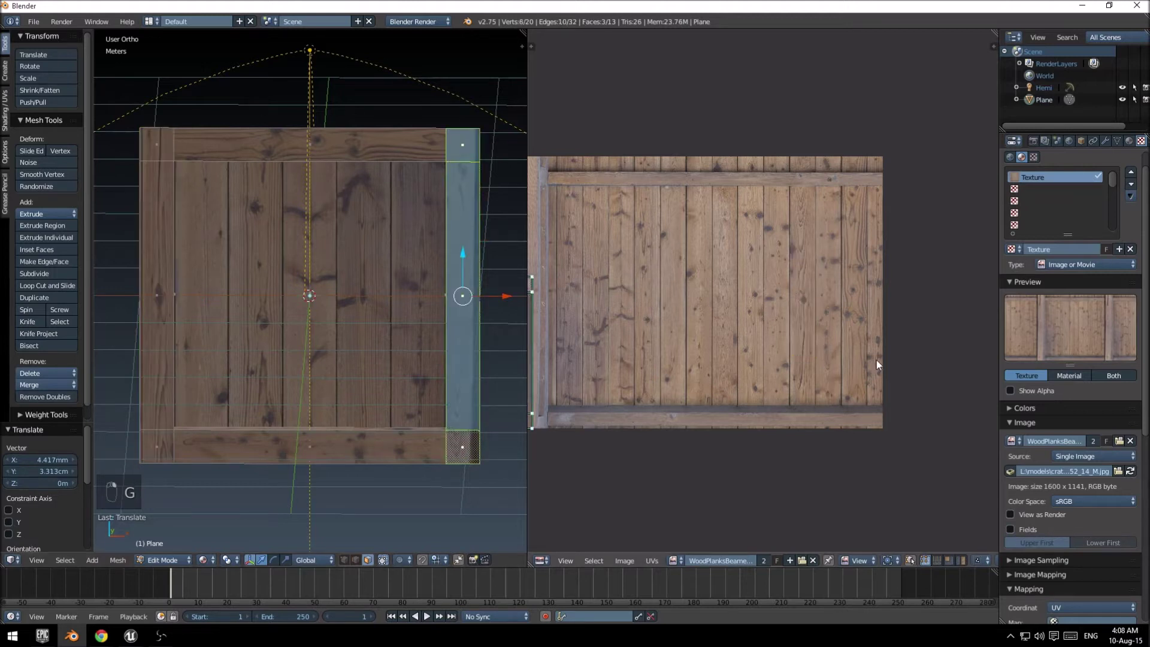
# Step: Move and scale the right border strip's UVs onto a narrow single plank
pyautogui.press('a')
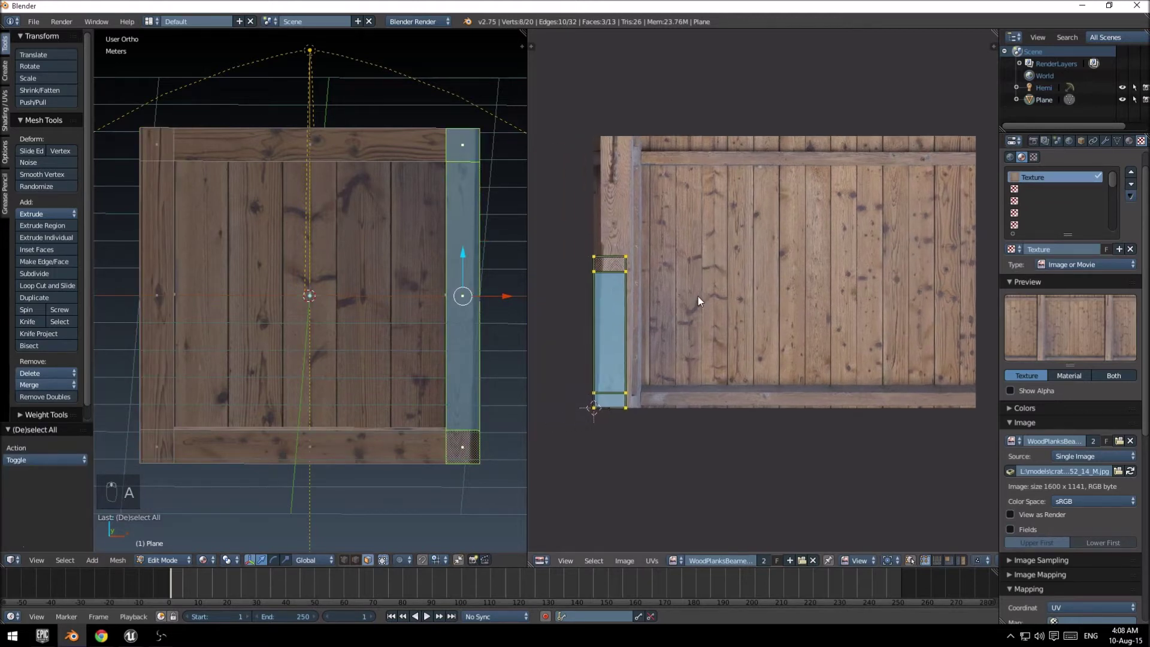
pyautogui.press('g')
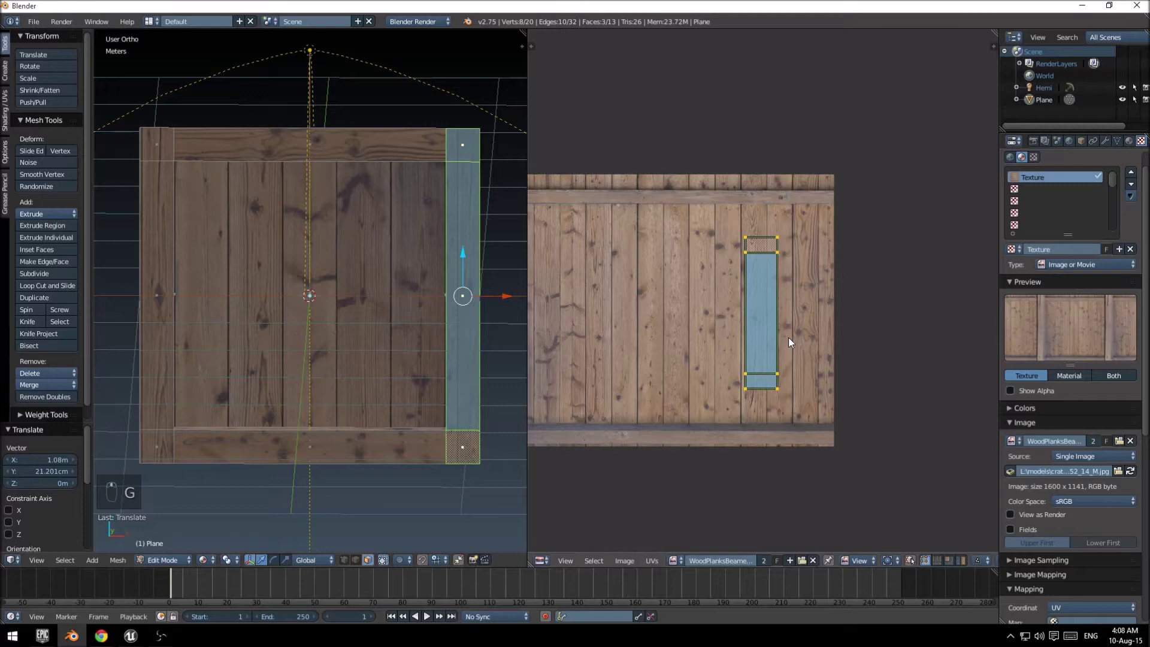
pyautogui.press('g')
pyautogui.press('s')
pyautogui.press('g')
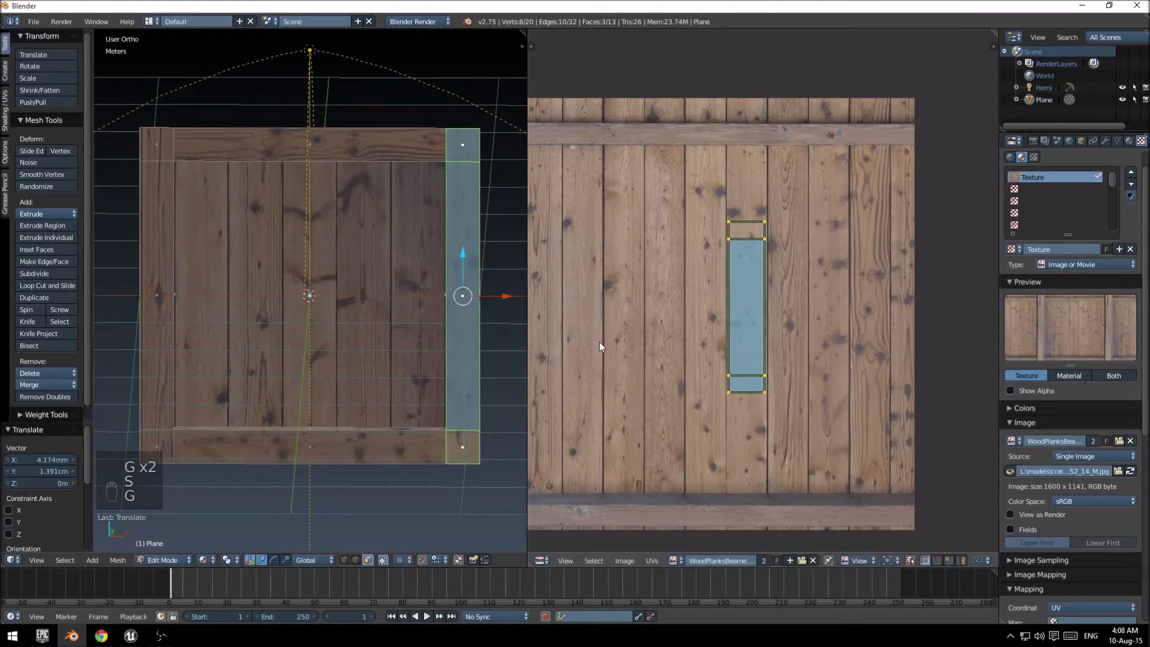
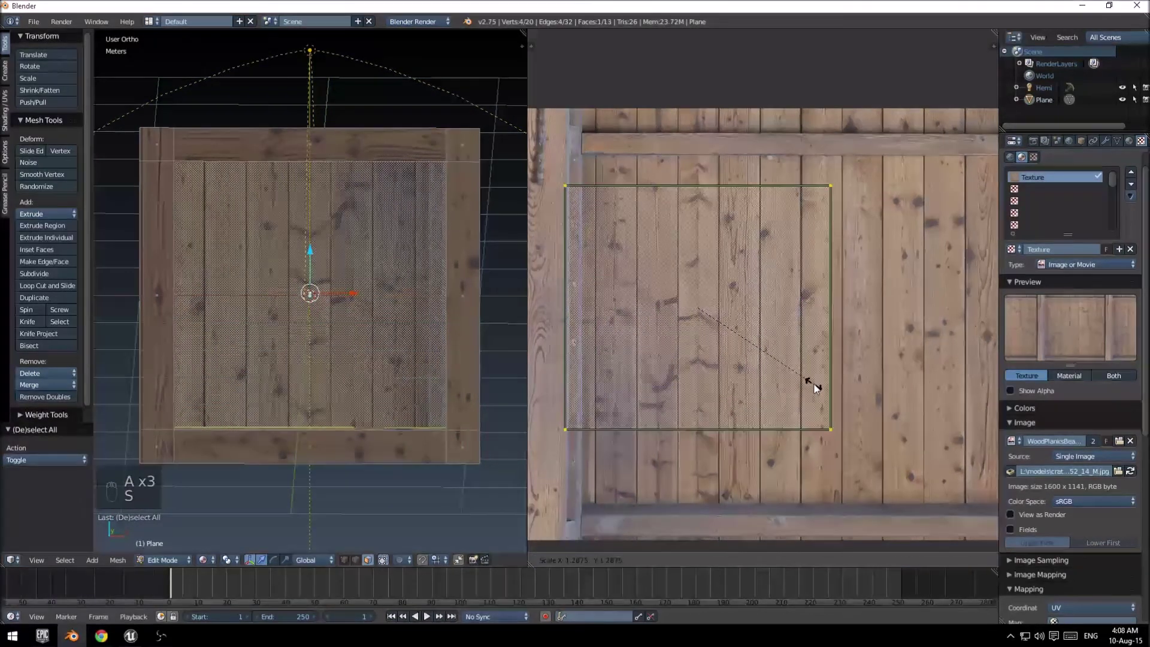
# Step: Enlarge and shift the centre face's UVs to cover more, narrower planks
pyautogui.press('g')
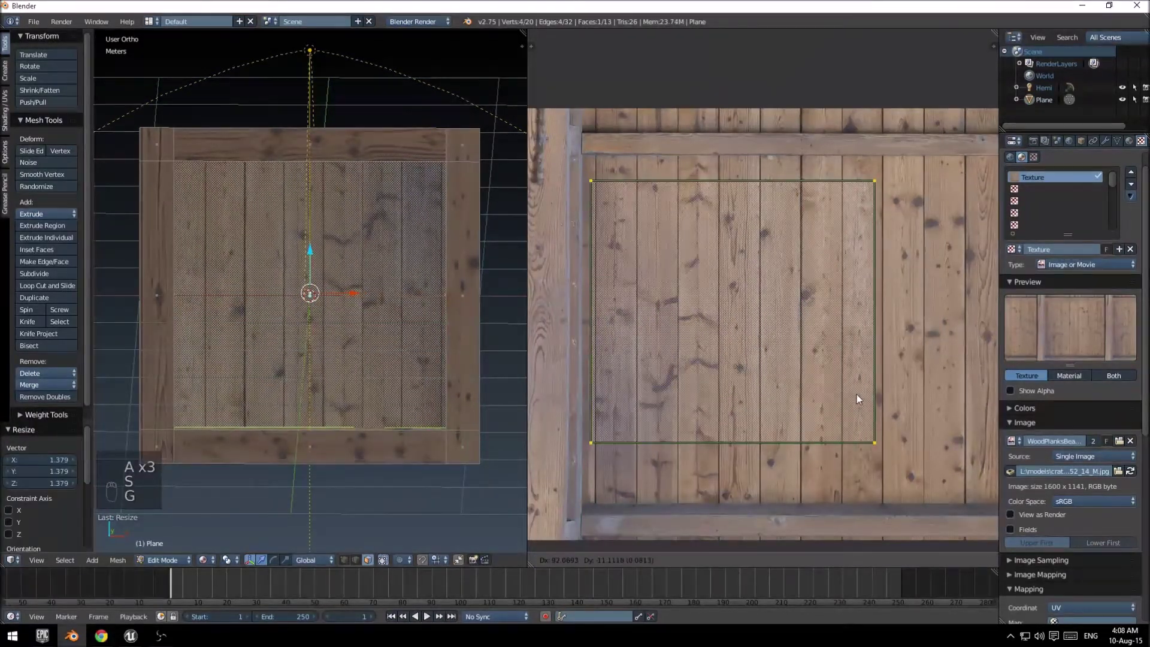
pyautogui.press('g')
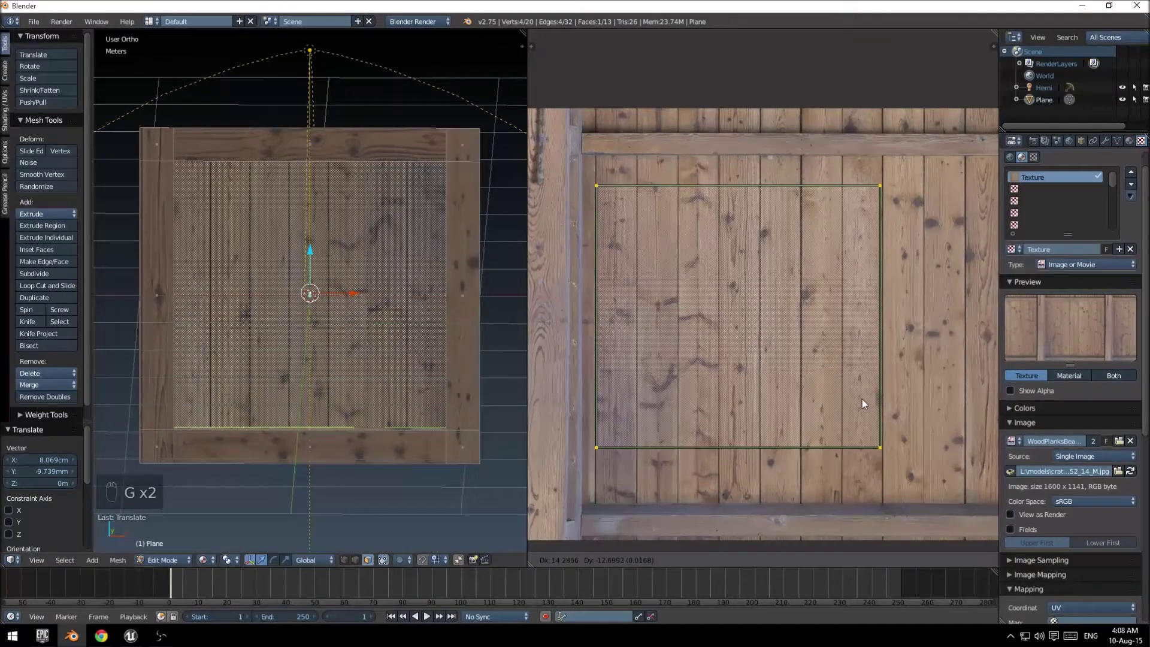
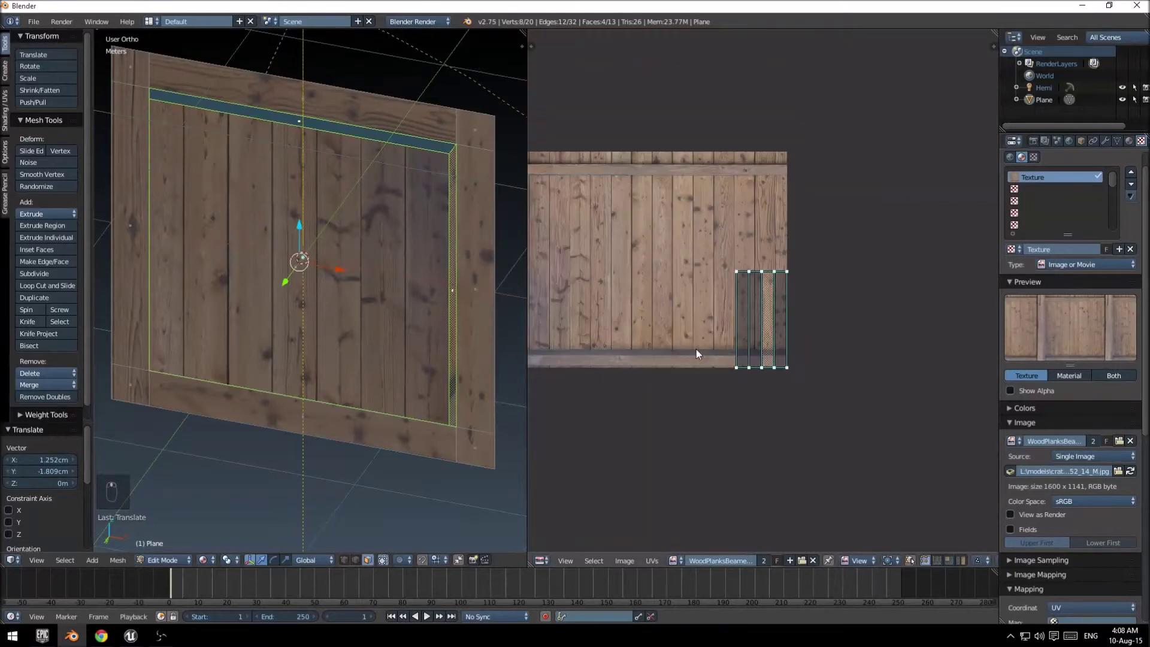
# Step: Deselect everything and select the connected group of plank strip UVs
pyautogui.press('a')
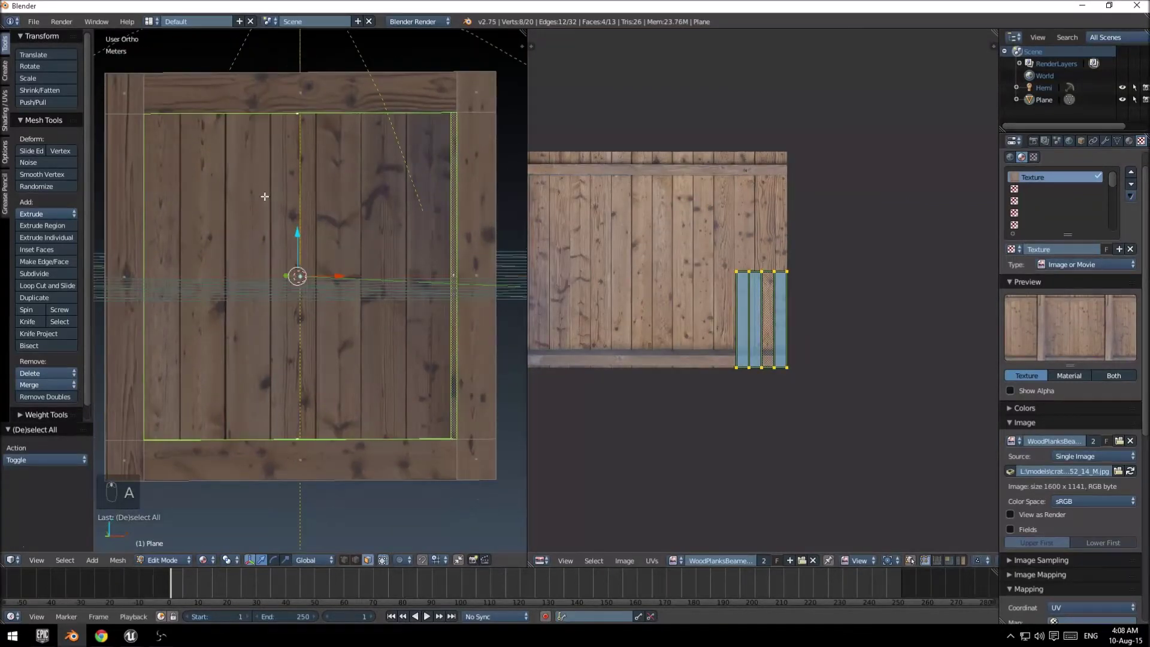
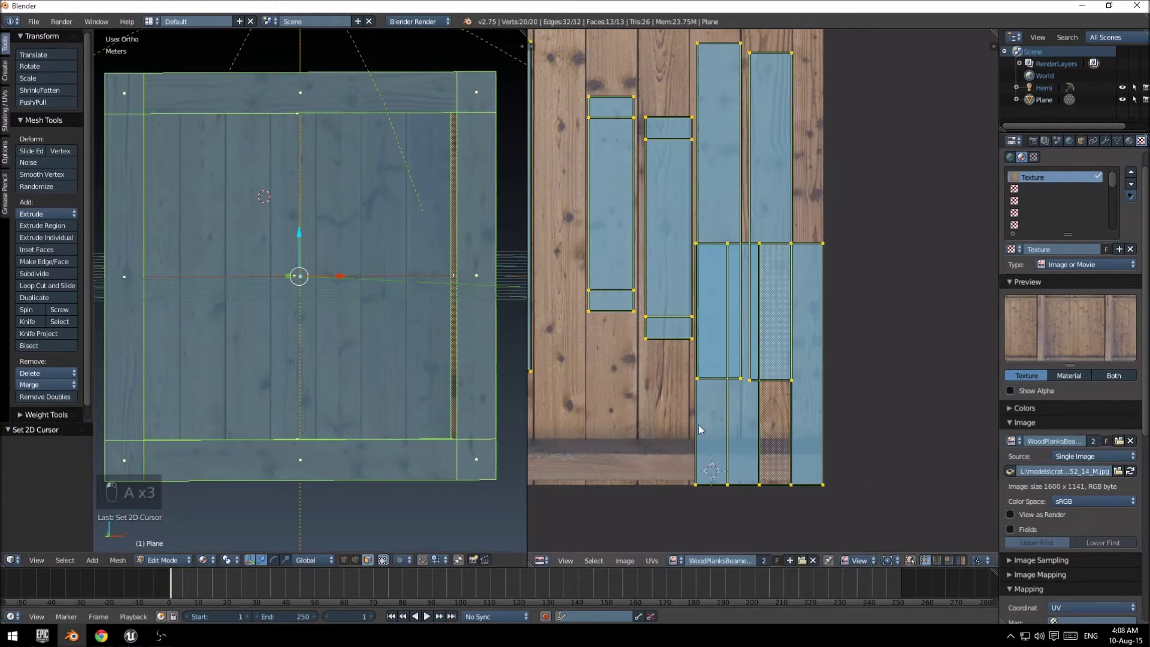
pyautogui.click(704, 429)
pyautogui.press('a')
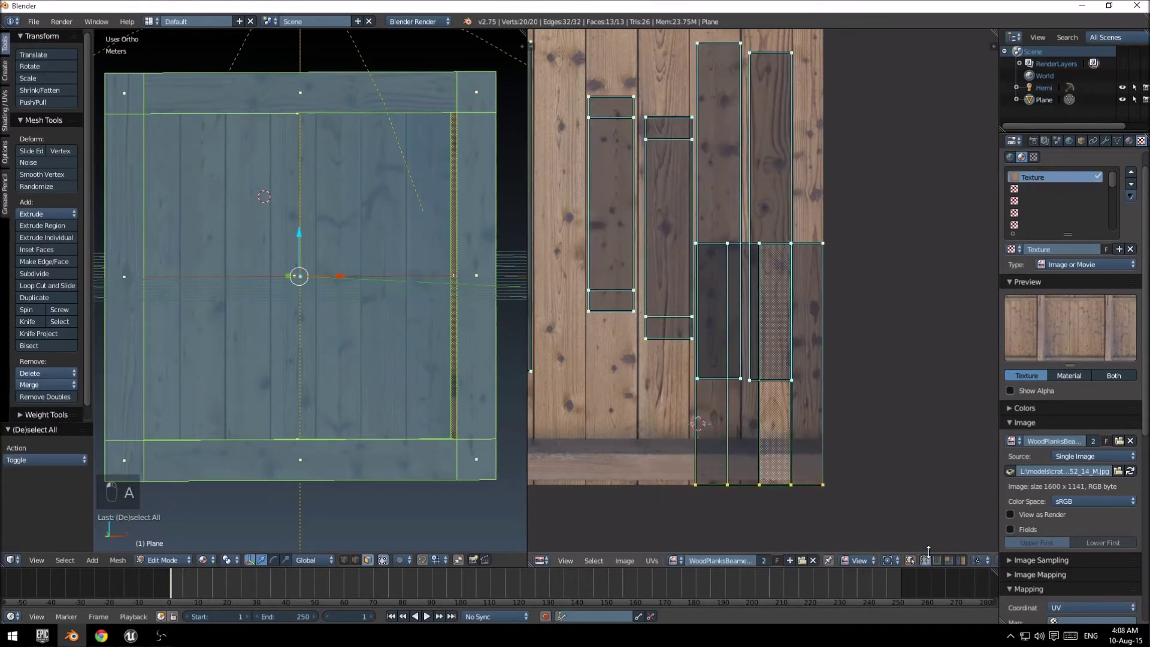
pyautogui.press('ctrl+l')
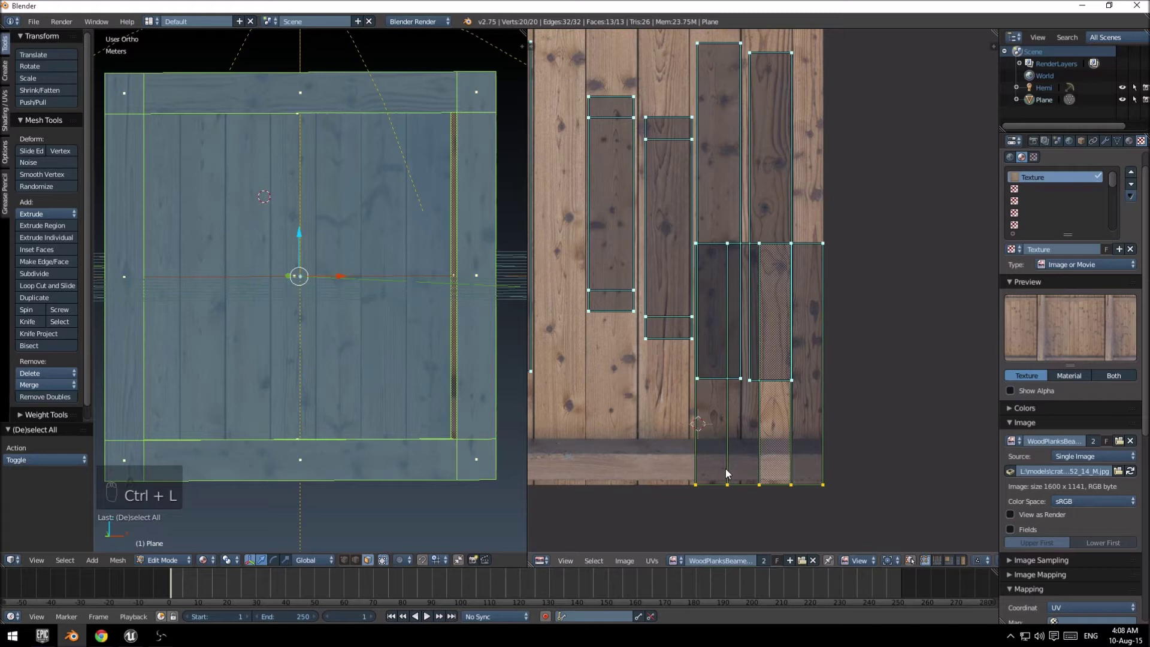
pyautogui.press('ctrl+l')
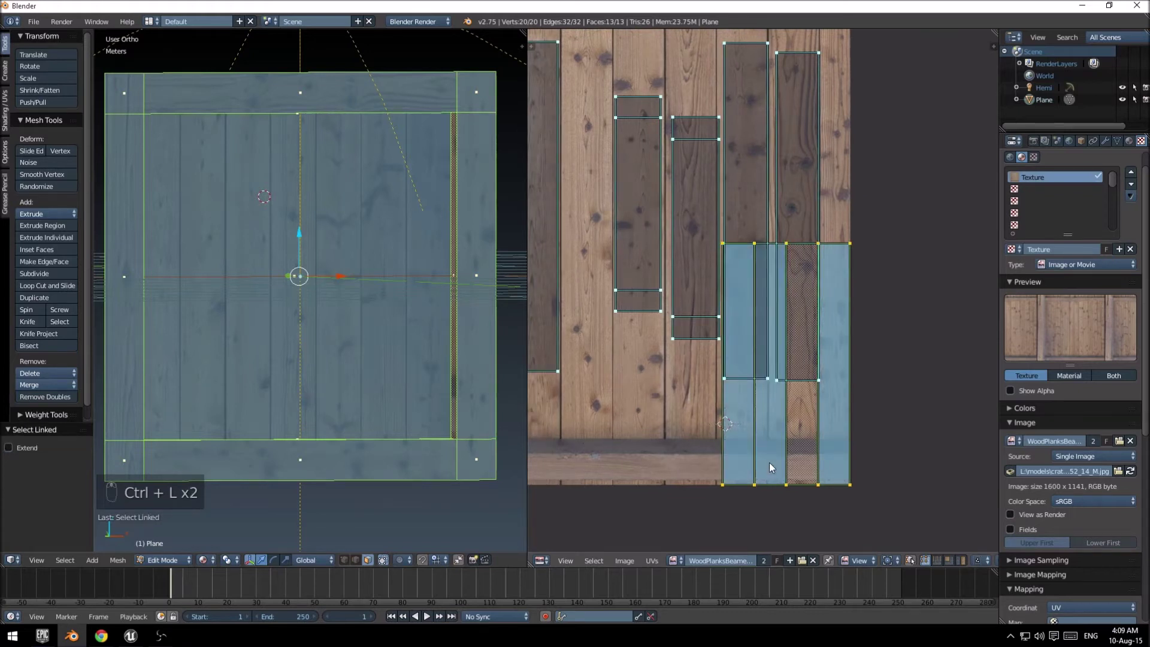
# Step: Move and shrink the plank strips onto the texture's lower border, then return to object mode
pyautogui.press('g')
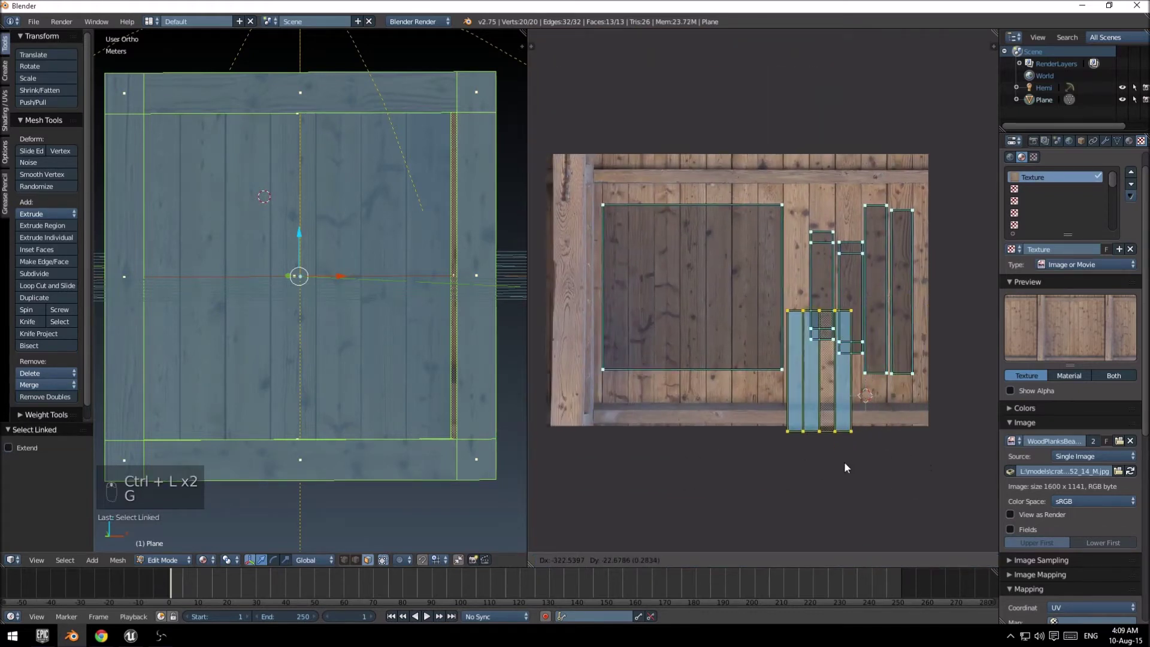
pyautogui.press('s')
pyautogui.press('s')
pyautogui.press('g')
pyautogui.press('s')
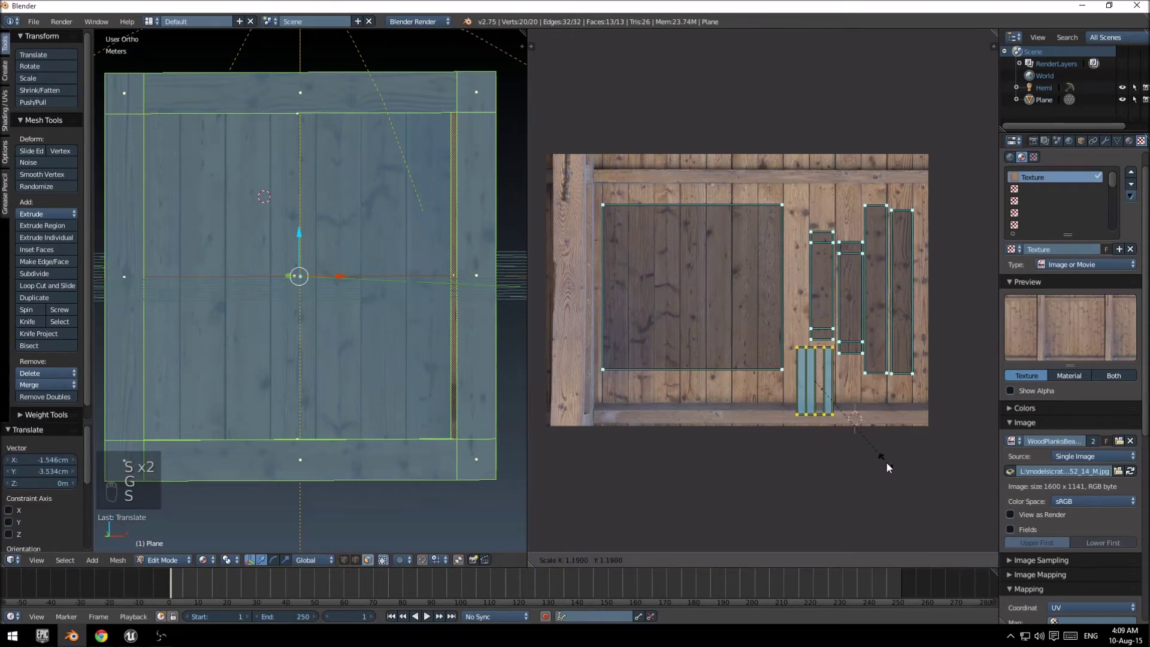
pyautogui.press('g')
pyautogui.press('s')
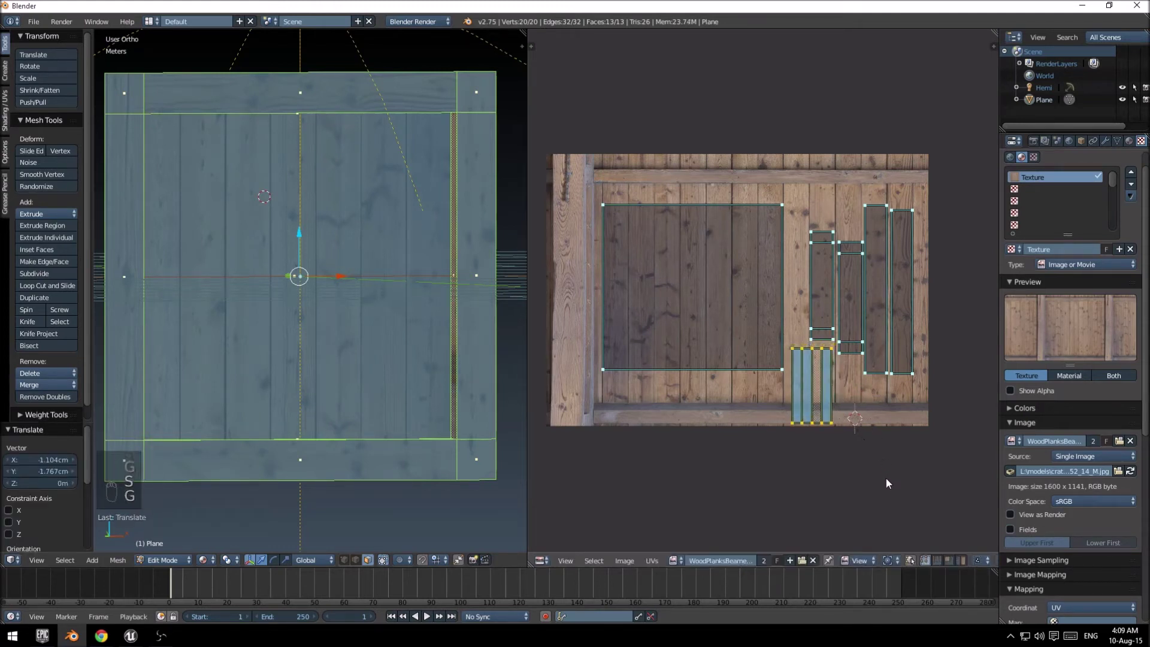
pyautogui.press('Tab')
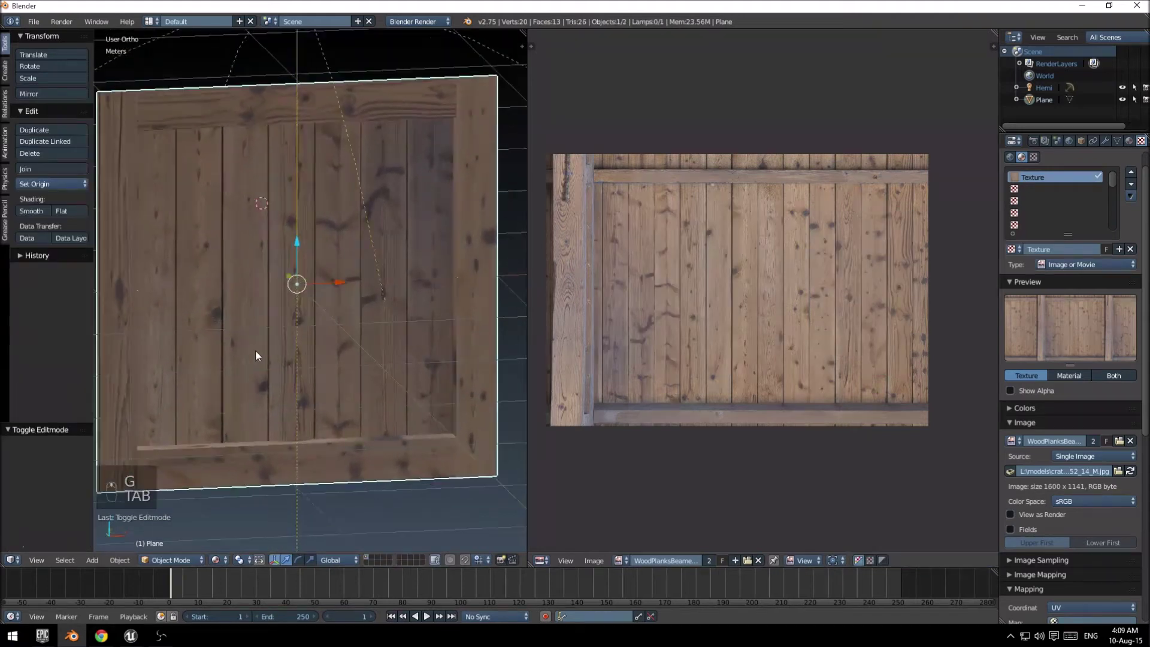
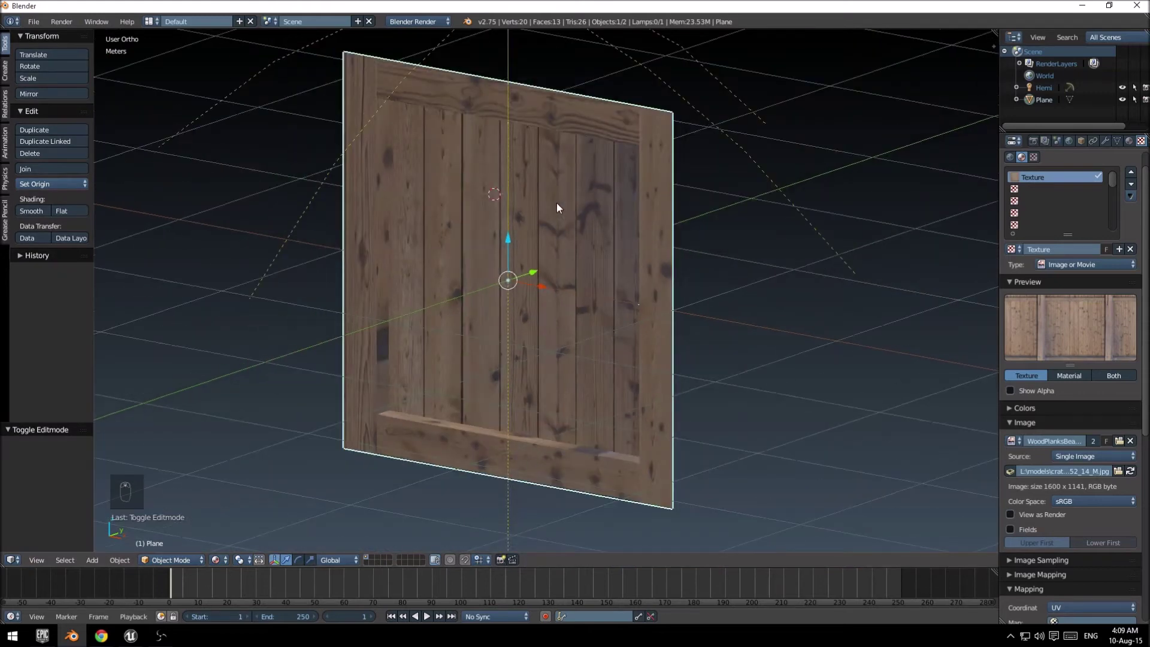
# Step: Enter edit mode in top view and duplicate the whole plank panel with Shift+D
pyautogui.click(572, 210)
pyautogui.click(622, 170)
pyautogui.middleClick(591, 196)
pyautogui.press('Tab')
pyautogui.press('KP_7')
pyautogui.press('shift+d')
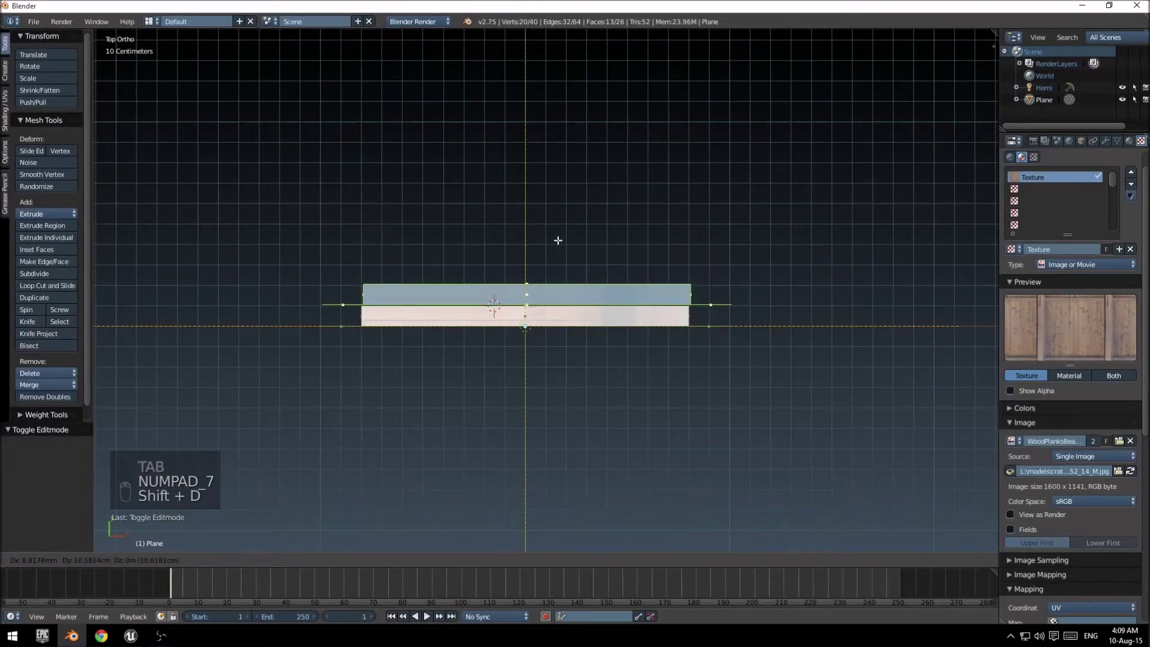
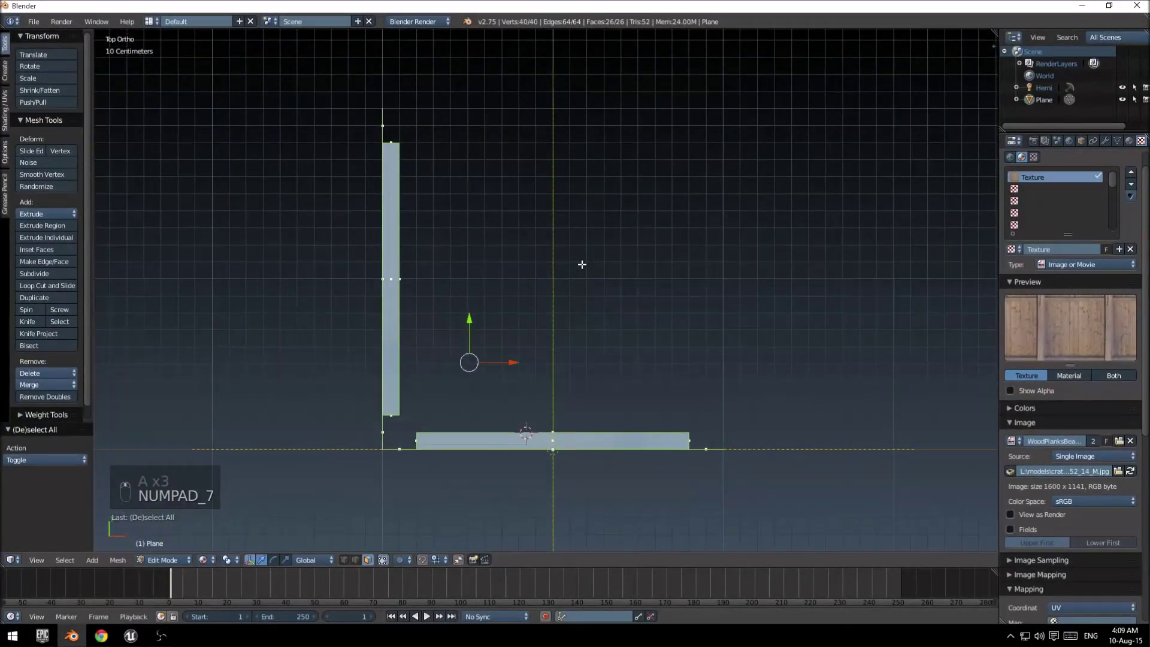
# Step: Duplicate the two wall panels, rotate them 180° and place them as the opposite walls
pyautogui.press('shift+d')
pyautogui.press('r')
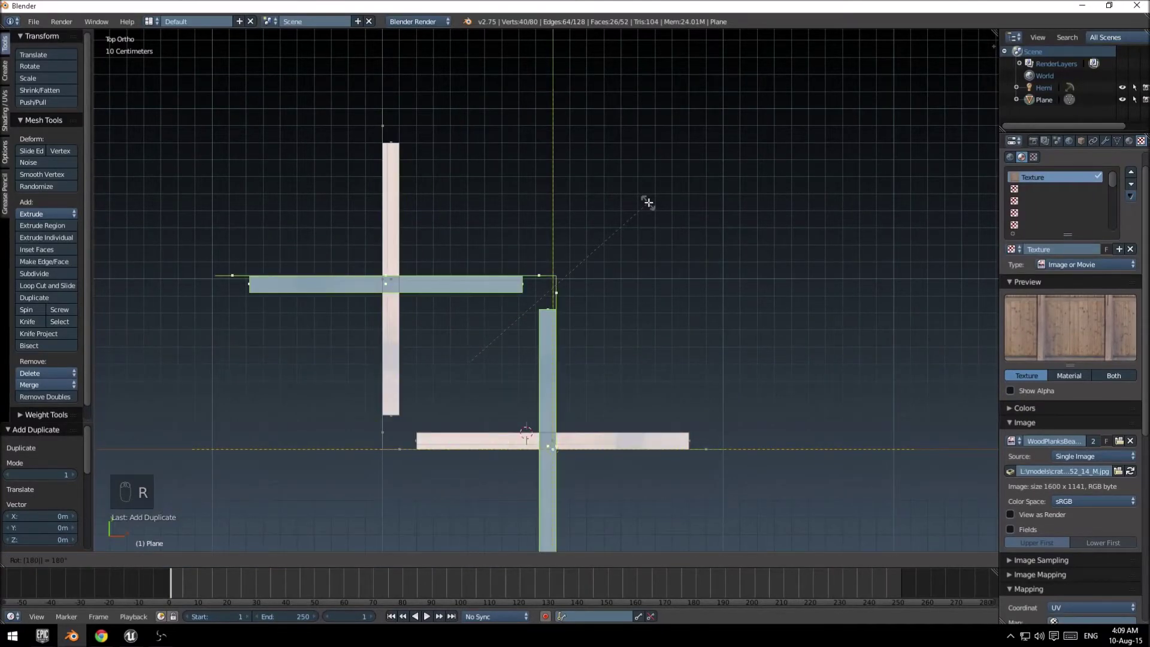
pyautogui.press('g')
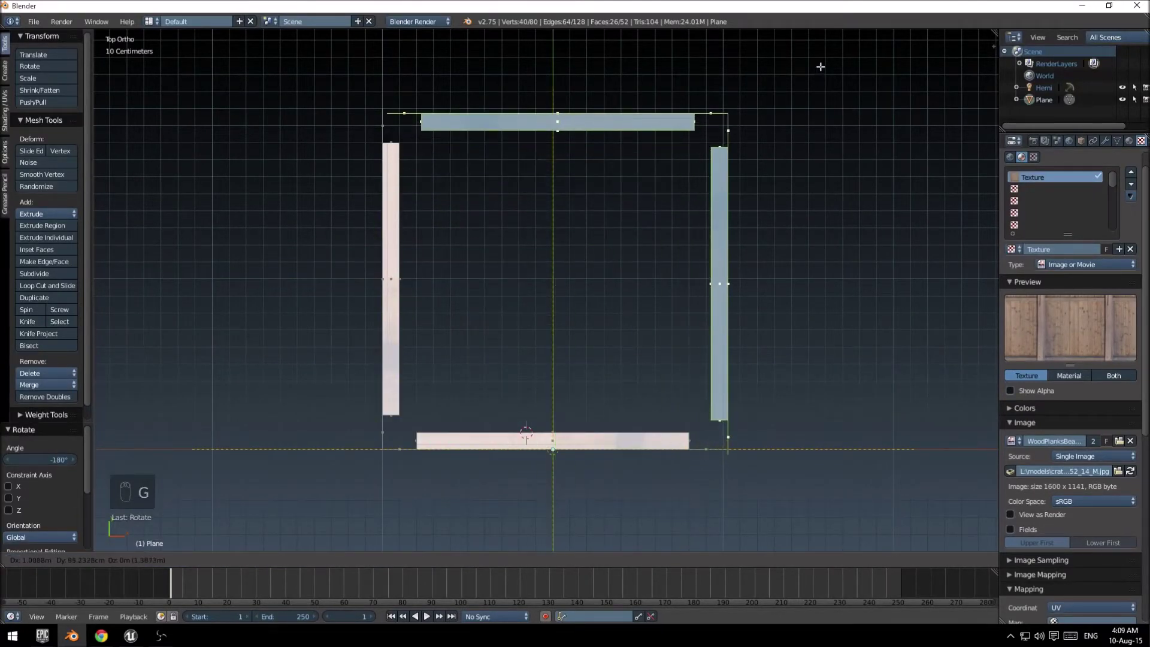
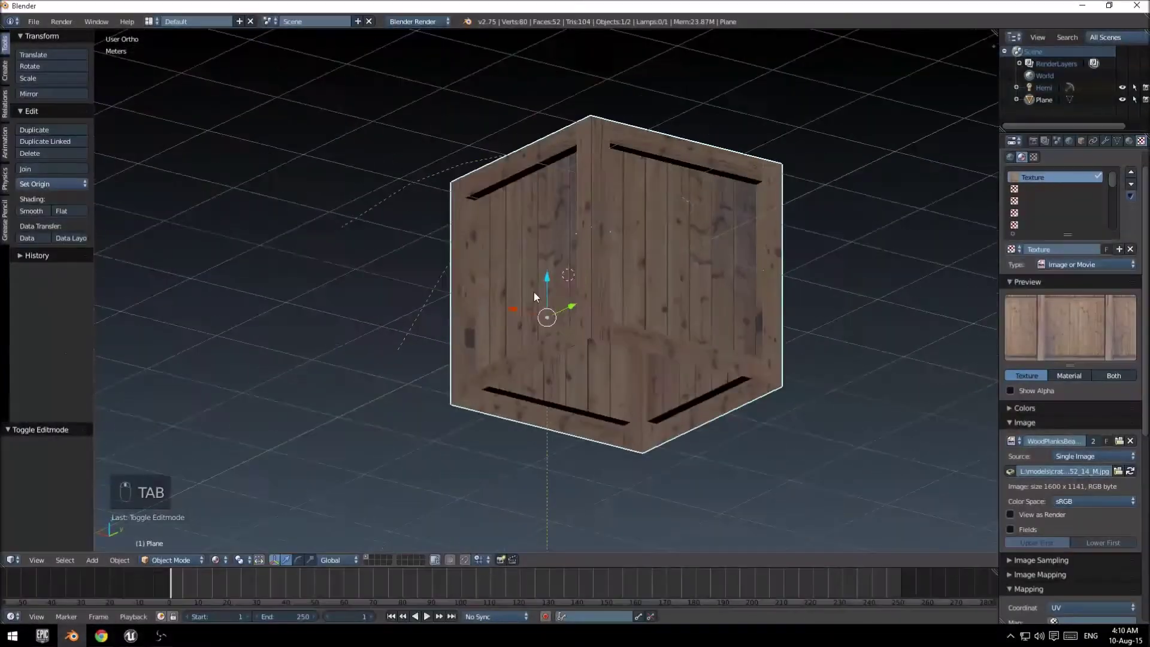
# Step: Enter edit mode on the open box and select the whole front wall panel with Ctrl+L
pyautogui.middleClick(483, 388)
pyautogui.press('KP_1')
pyautogui.press('Tab')
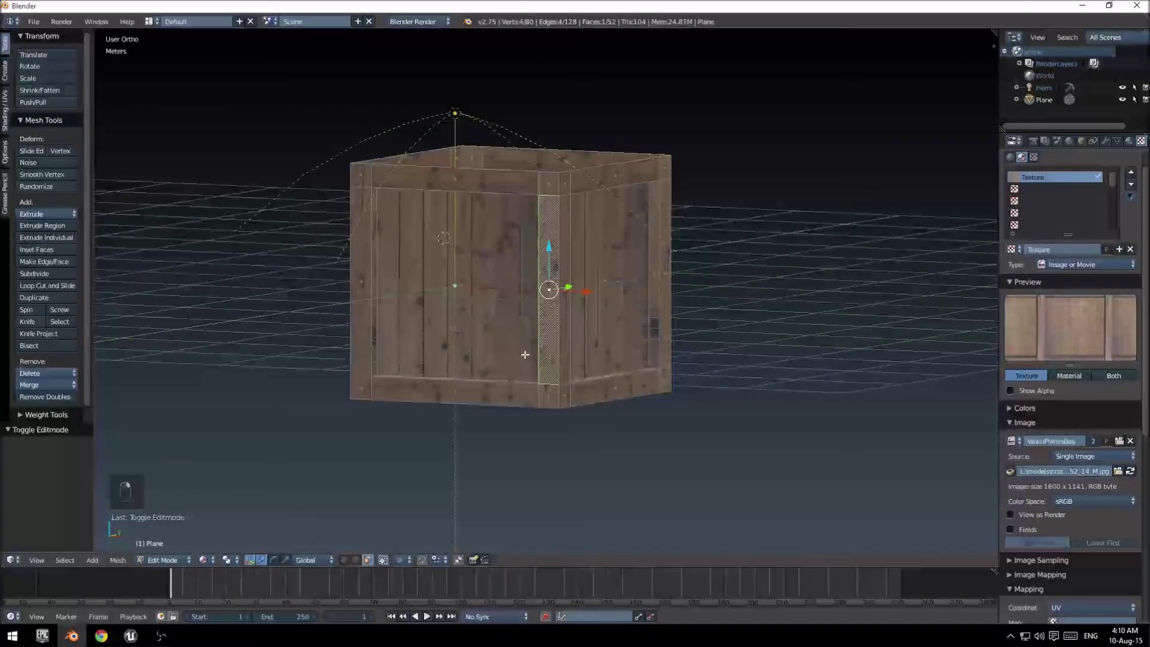
pyautogui.press('ctrl+l')
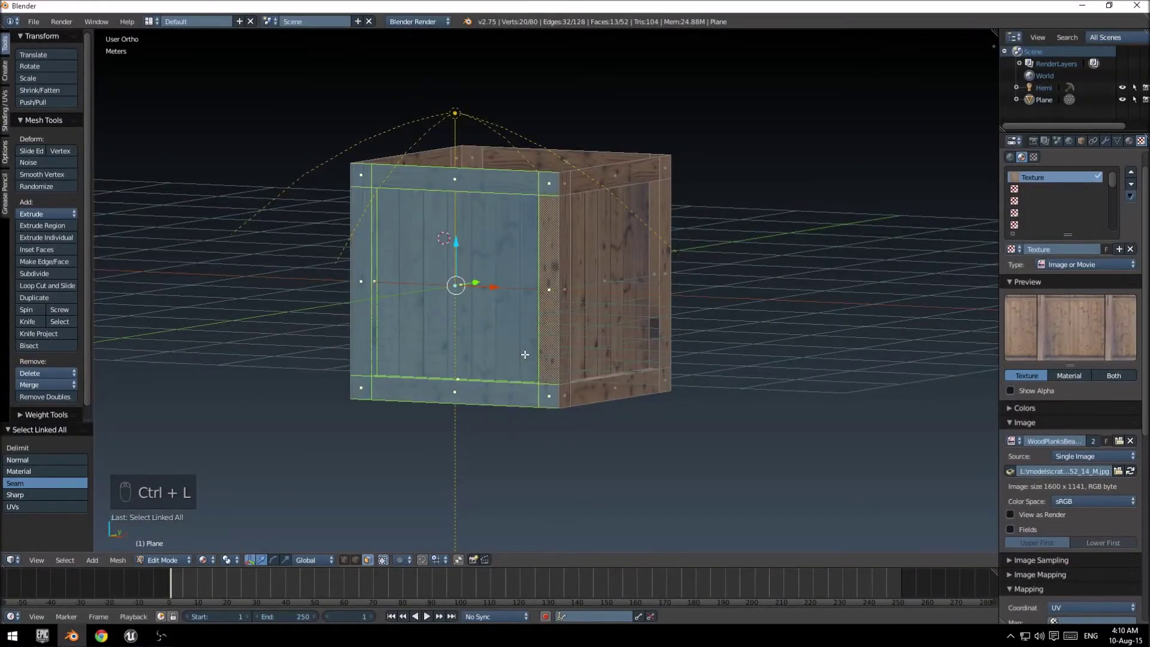
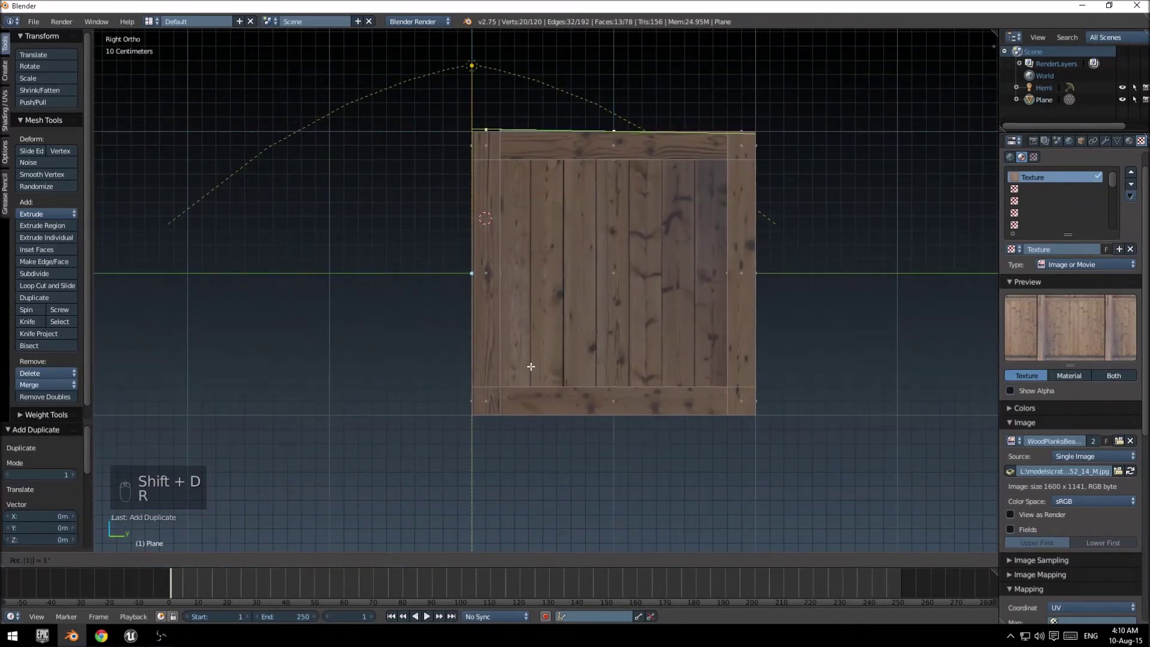
# Step: Rotate the copied panel 180°, move it into place as the bottom and snap it to grid
pyautogui.press('g')
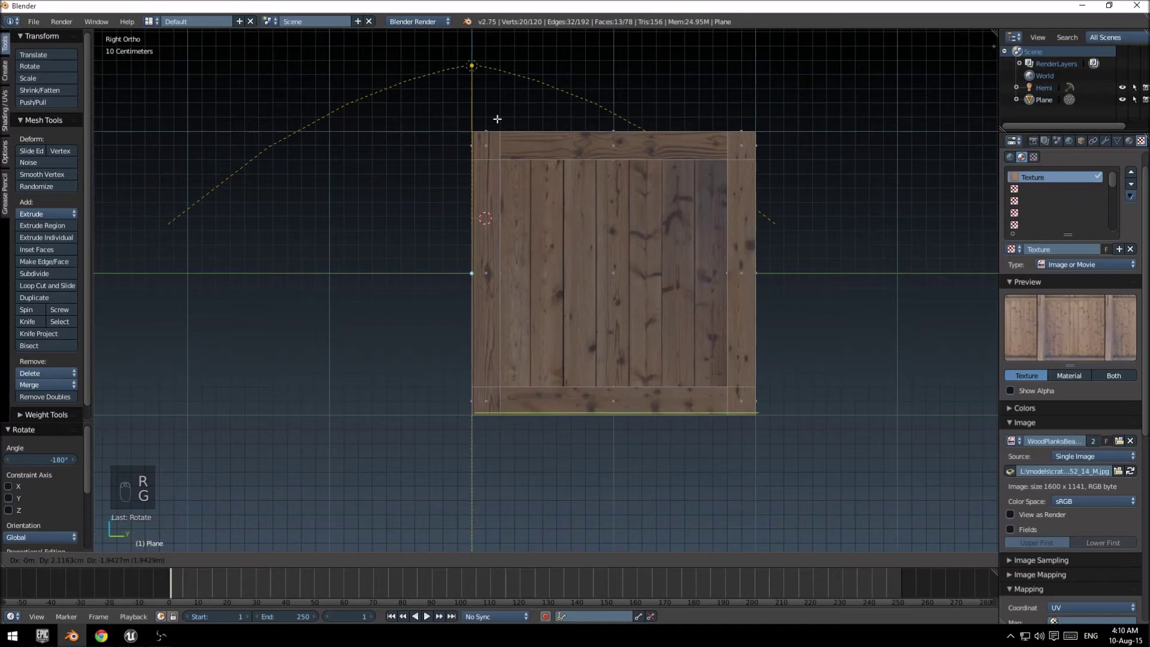
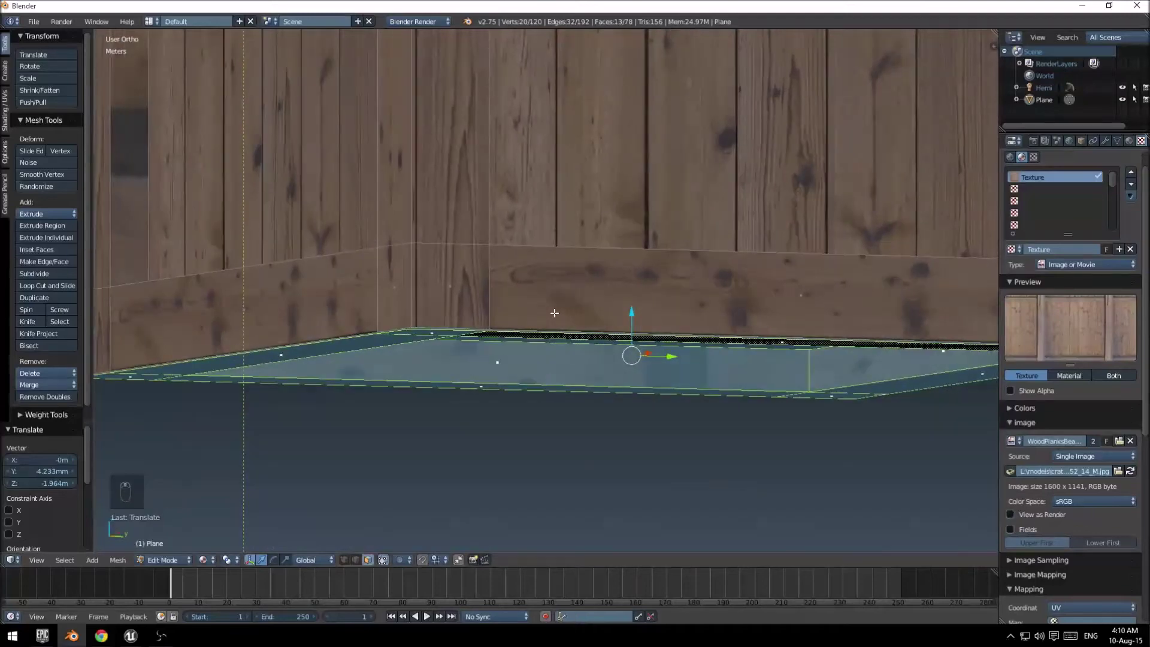
pyautogui.press('KP_3')
pyautogui.press('shift+s')
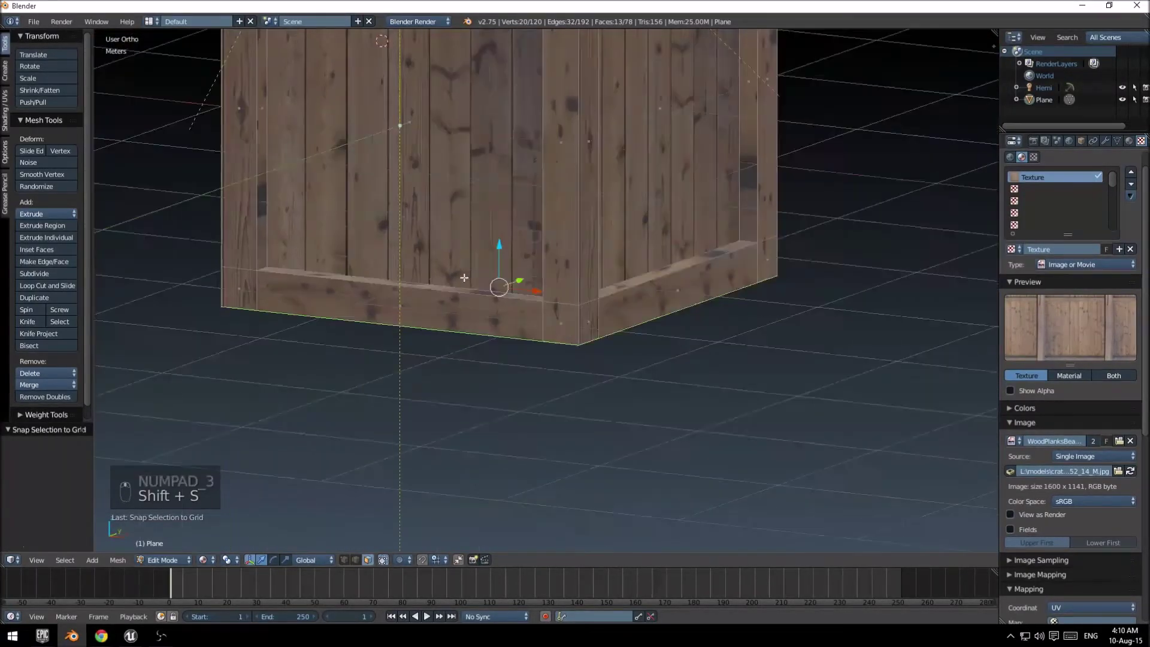
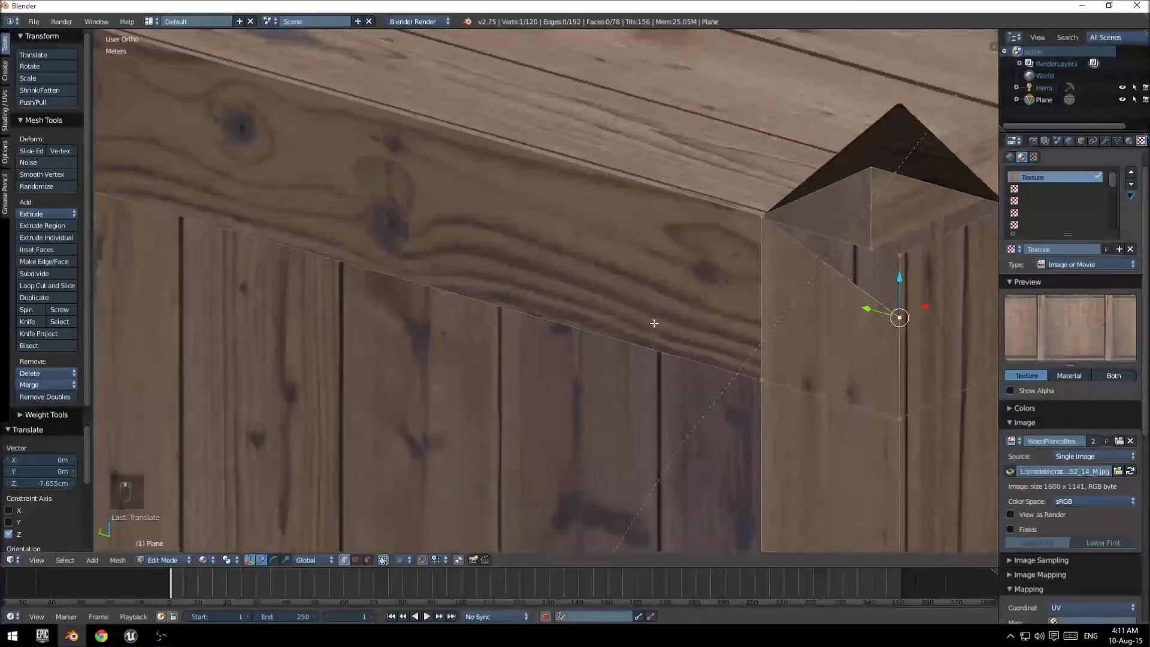
# Step: Raise the lid panel to the top and line it up with the walls
pyautogui.press('ctrl+z')
pyautogui.press('ctrl+z')
pyautogui.press('ctrl+z')
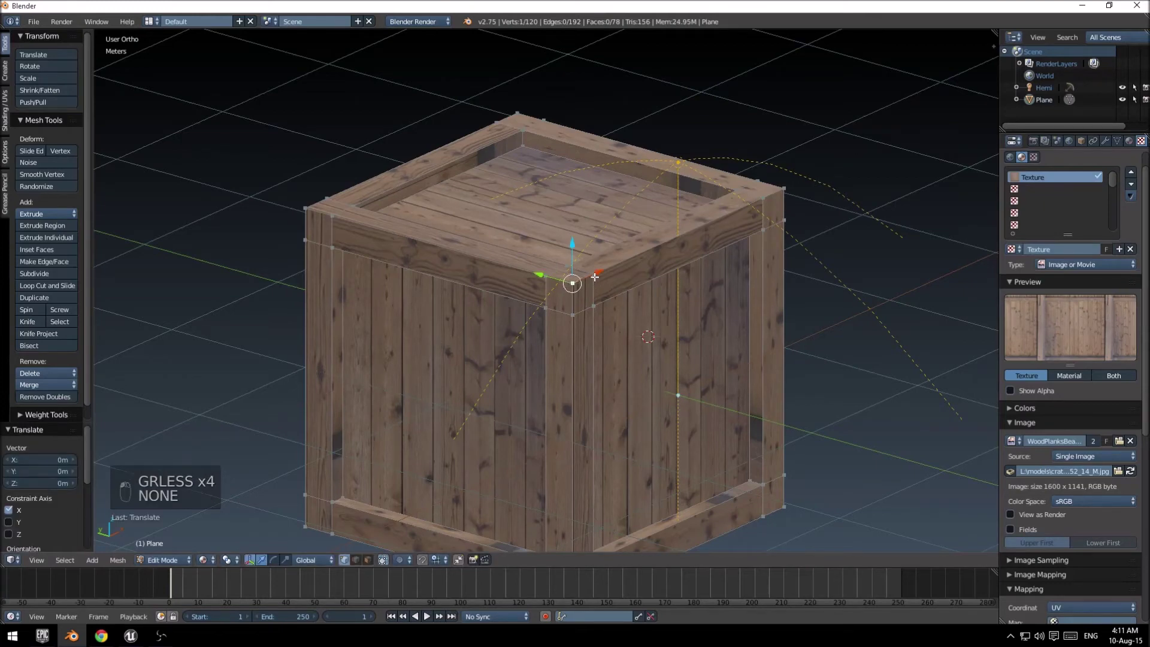
# Step: Select the whole crate and Remove Doubles, merging 120 vertices down to 80
pyautogui.press('a')
pyautogui.press('a')
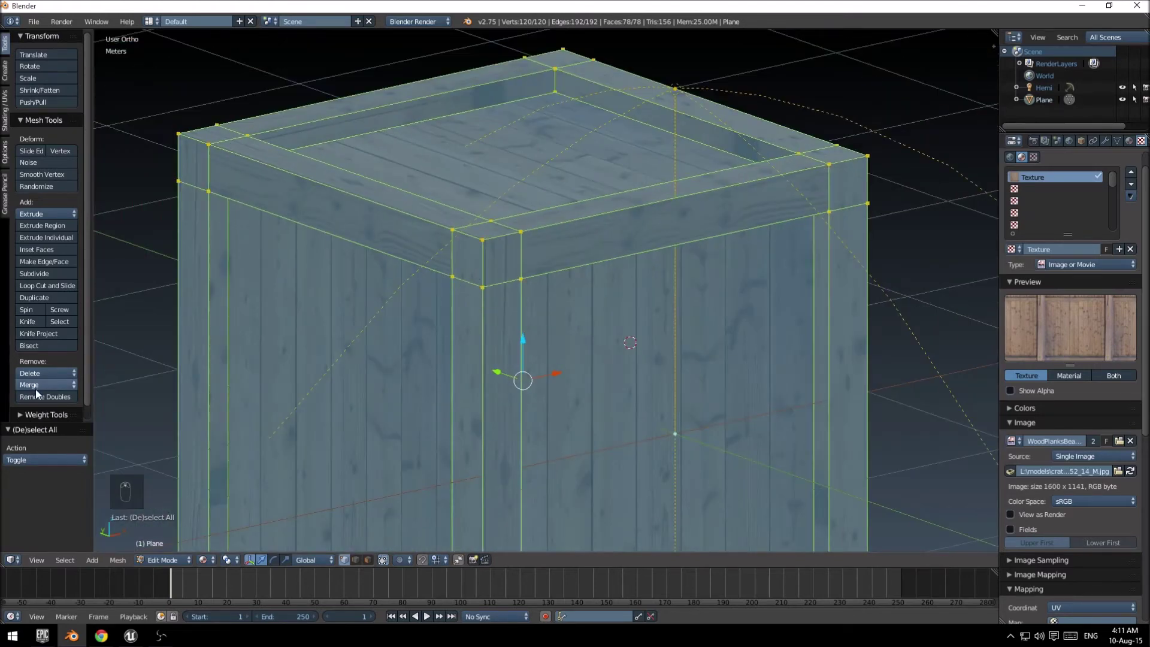
pyautogui.moveTo(36, 402); pyautogui.dragTo(36, 403)
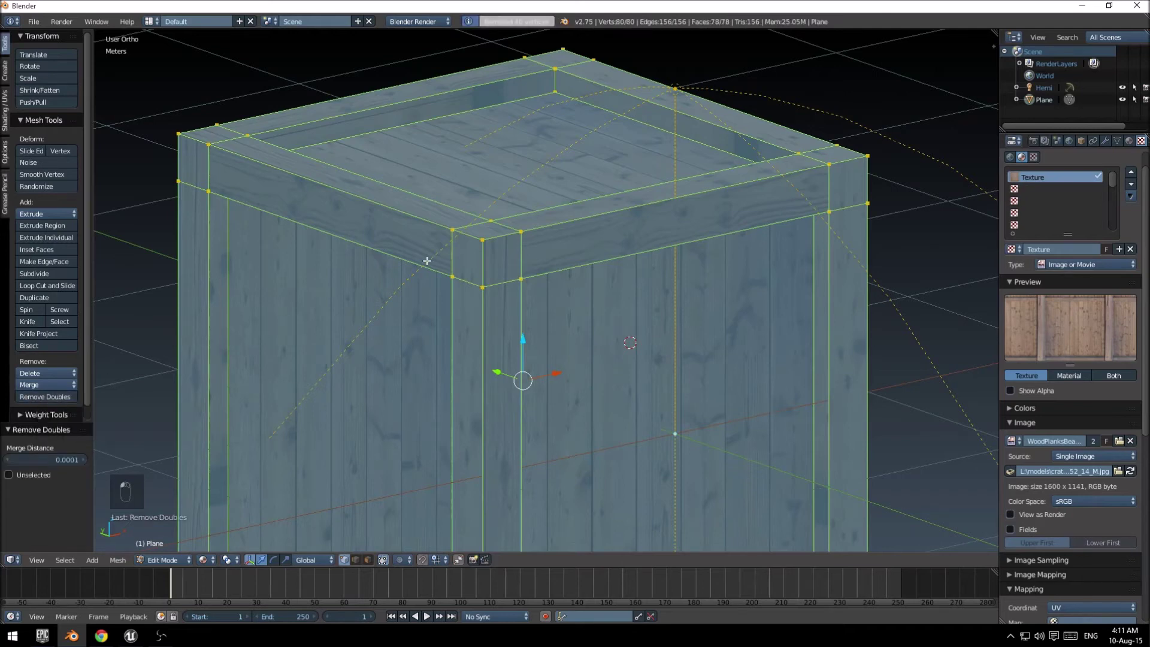
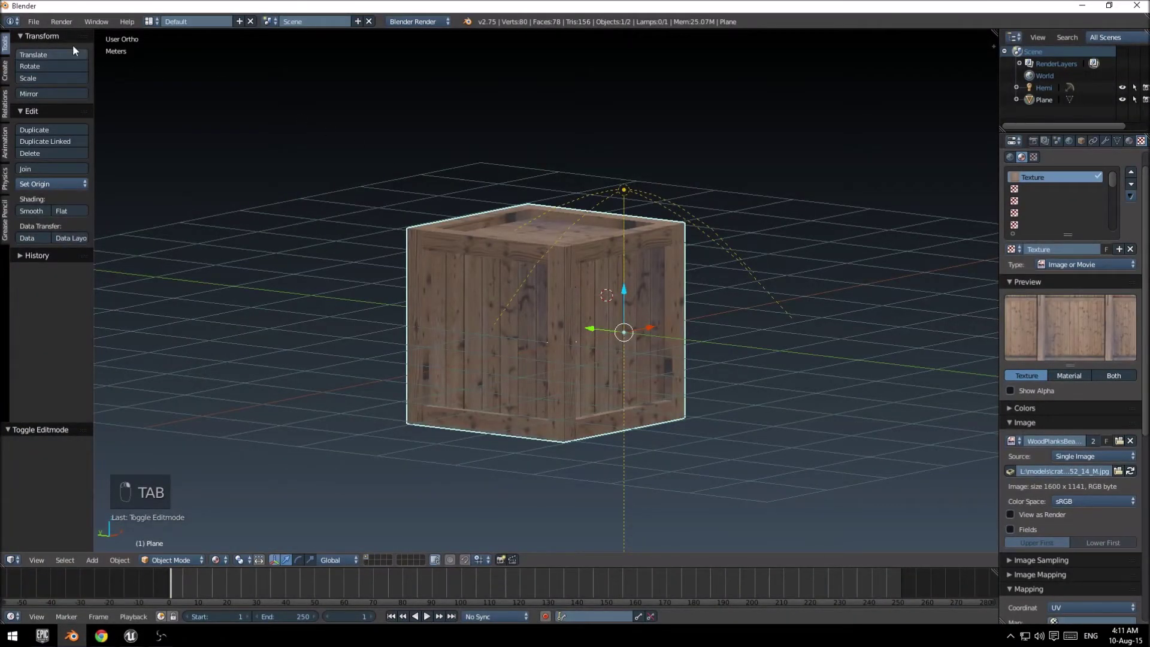
# Step: Save the scene over crate01_test.blend and zoom out to view the crate
pyautogui.click(61, 100)
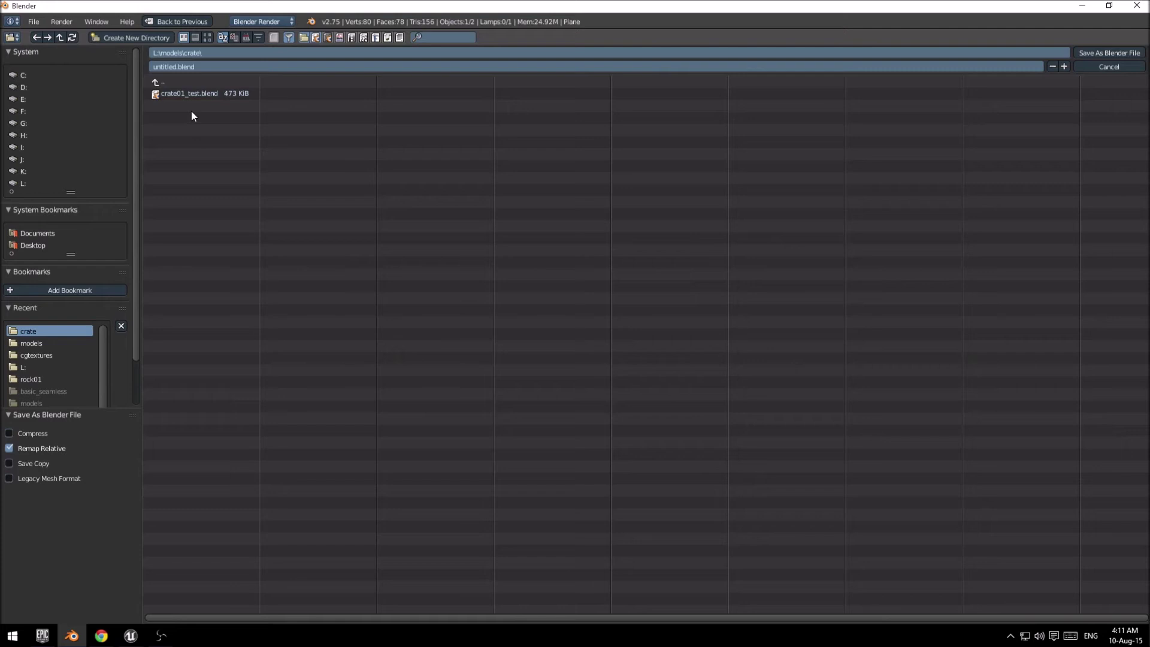
pyautogui.click(545, 170)
pyautogui.moveTo(310, 240); pyautogui.dragTo(252, 249)
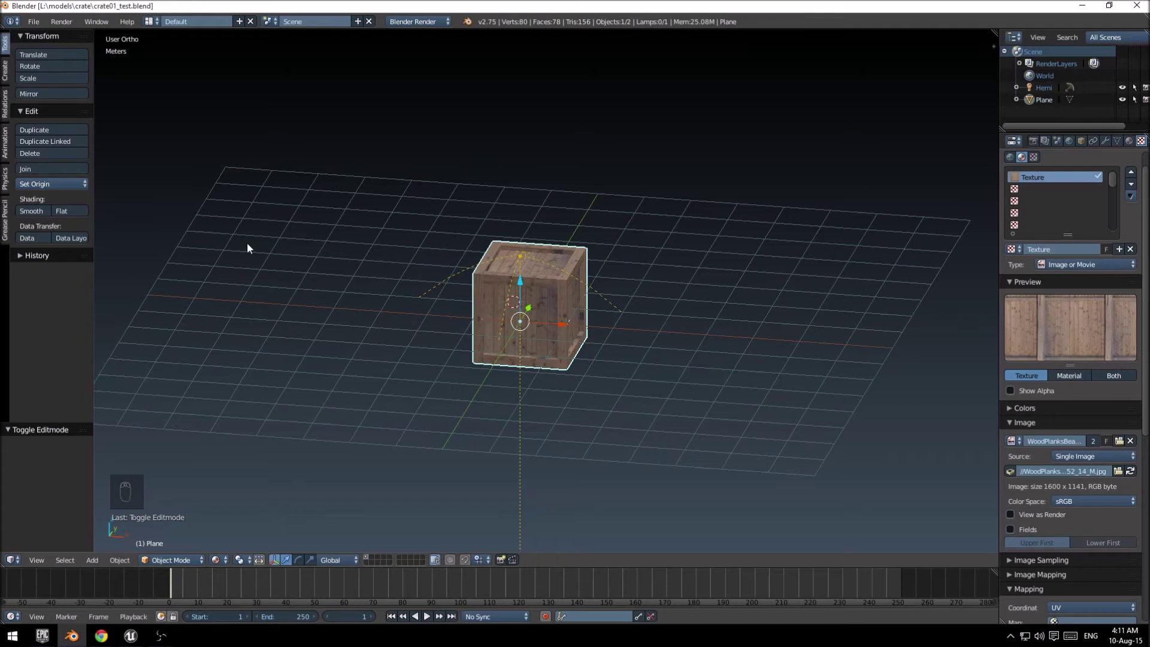